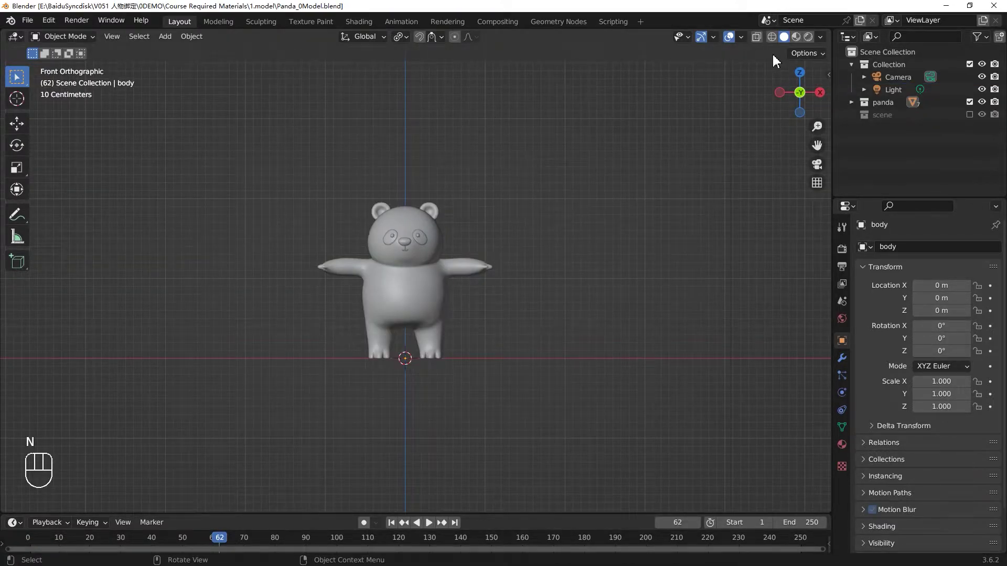
Show the panda in Material Preview with the ears' material settings, briefly revealing the bamboo and rock scenery
click(449, 309)
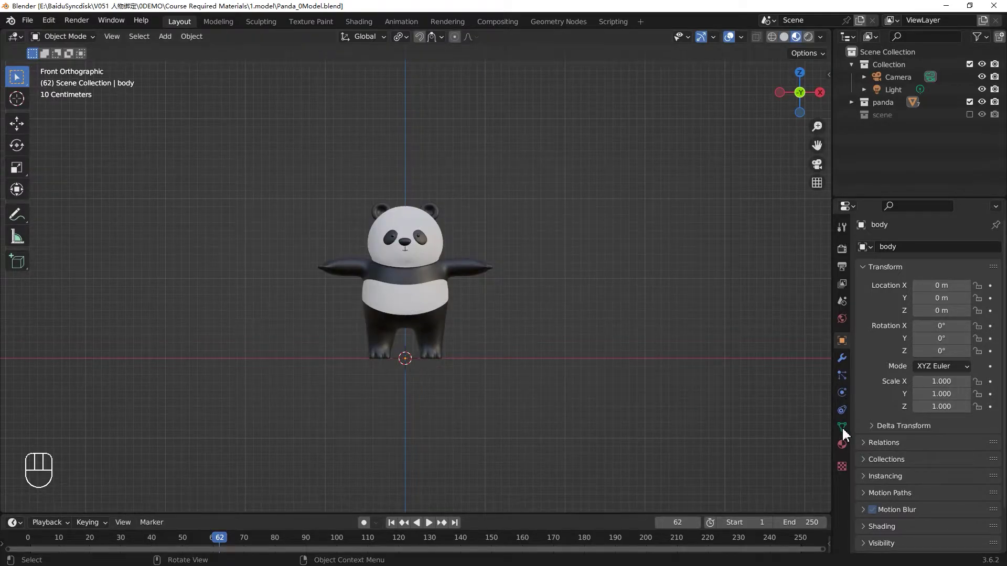
click(845, 448)
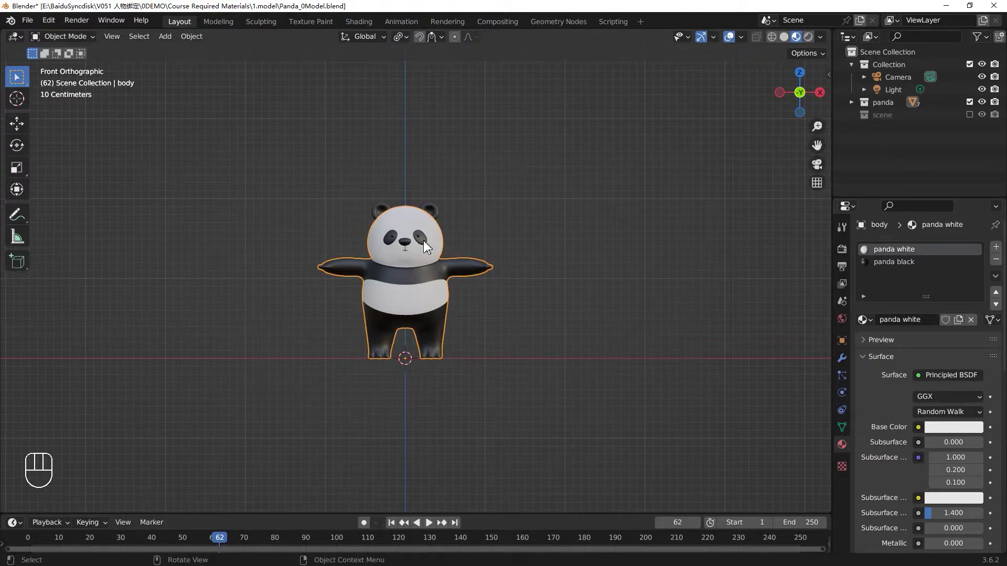
click(432, 211)
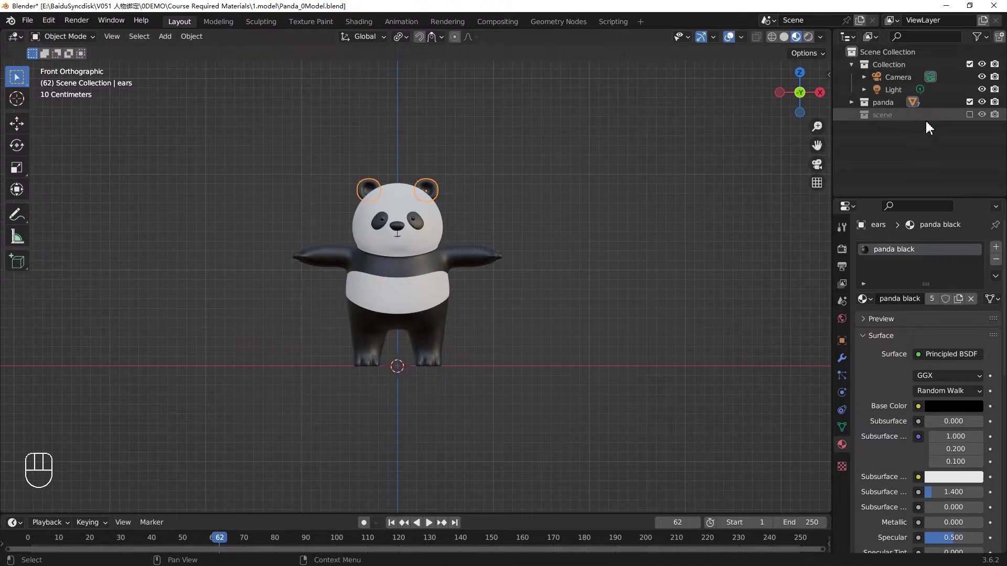
click(976, 119)
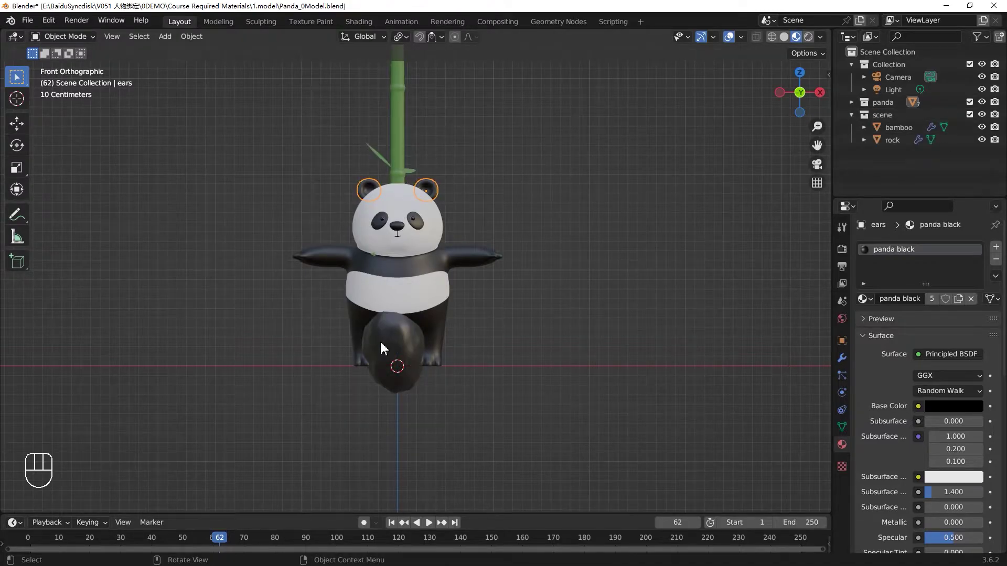
click(973, 121)
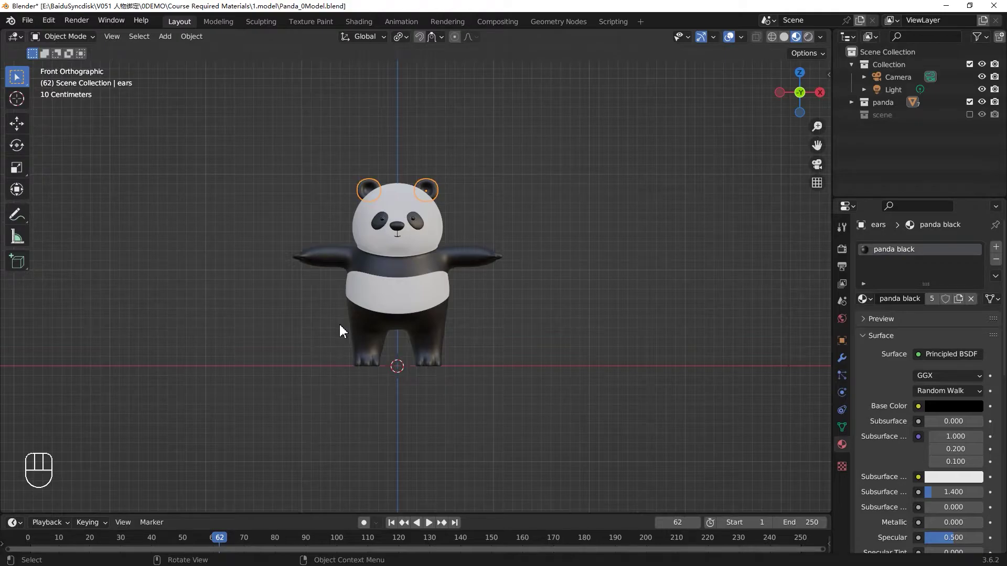
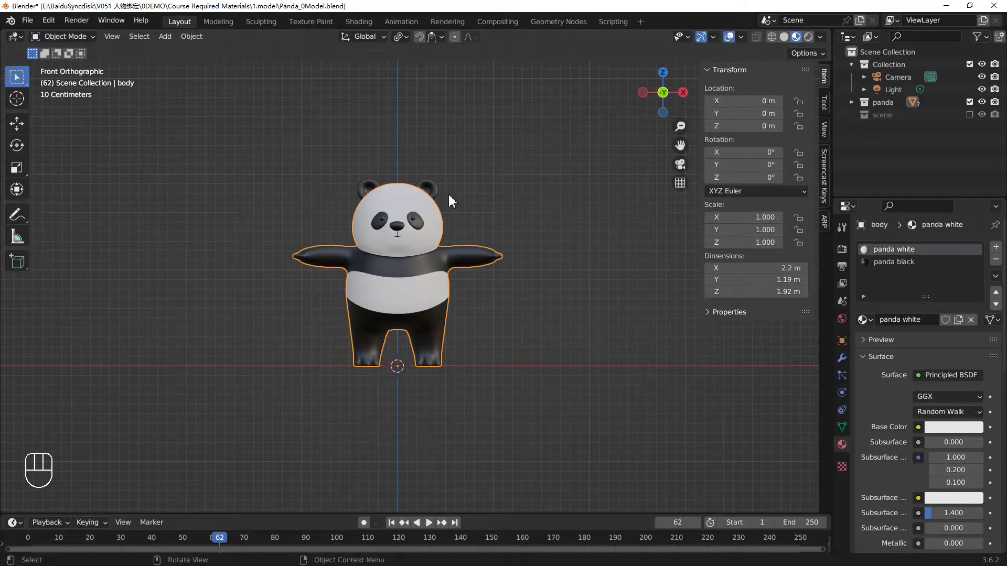
Apply All Transforms to the selected panda parts and check the nose and mouth values are zeroed
drag(535, 368, 556, 371)
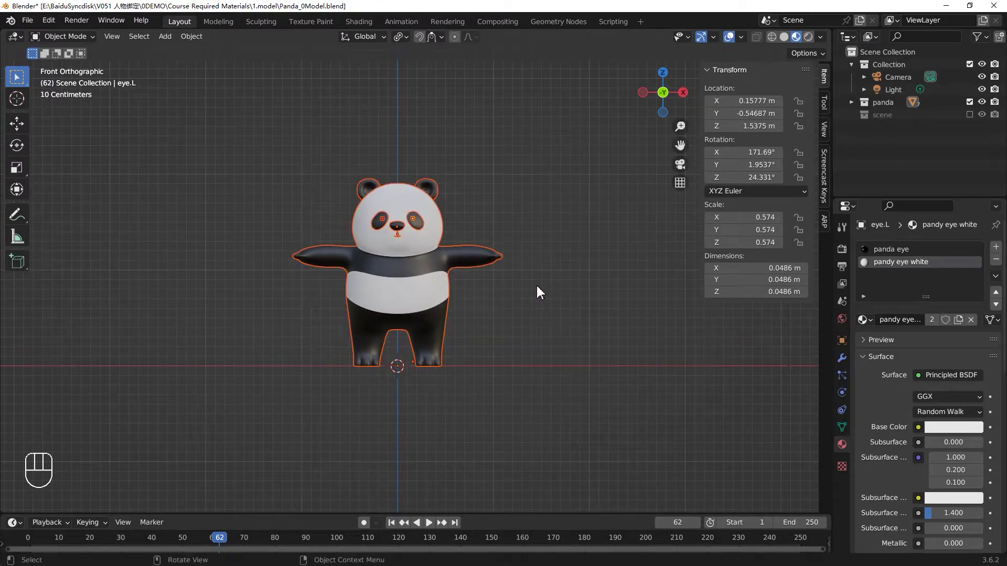
key(ctrl+a)
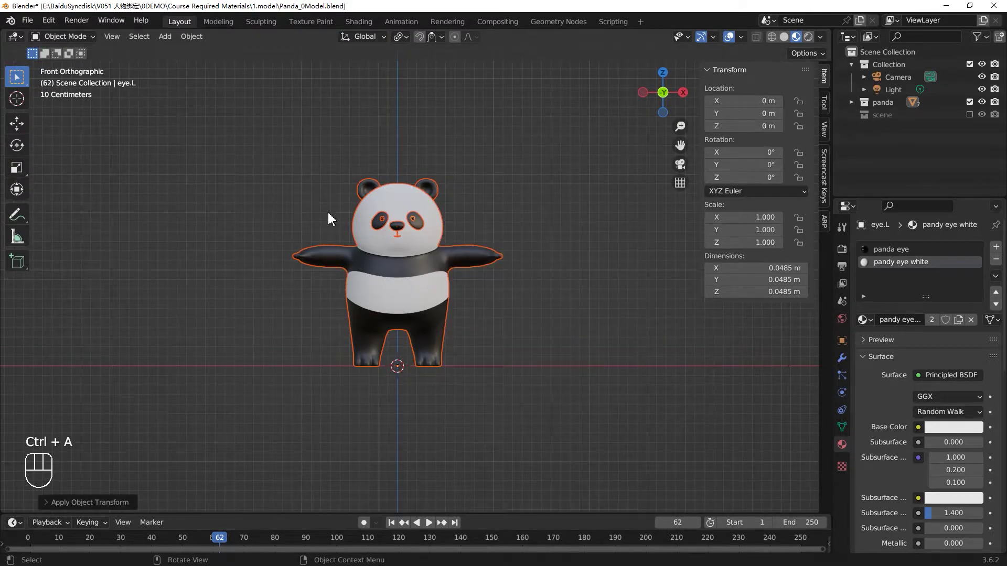
click(581, 314)
key(c)
click(439, 345)
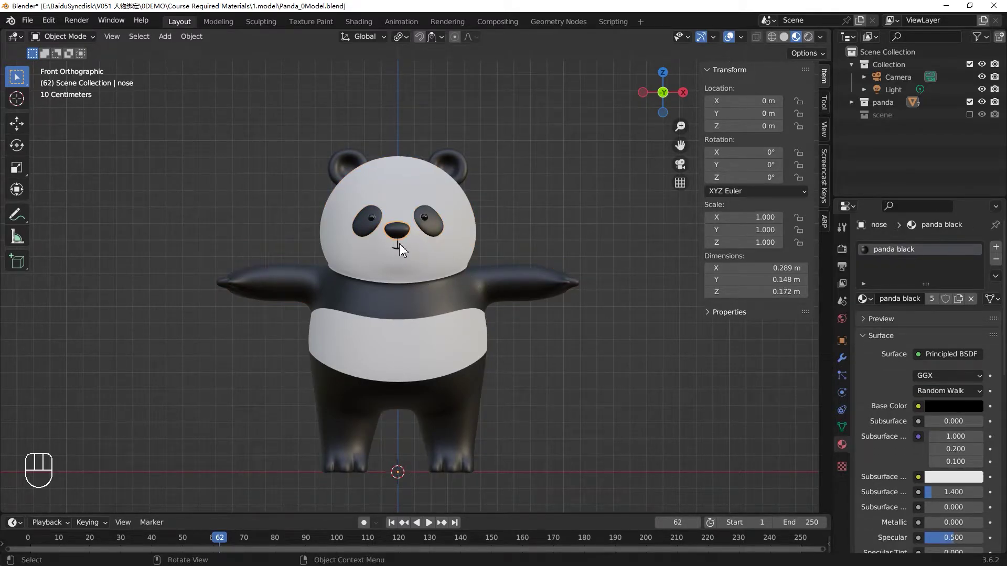
click(402, 248)
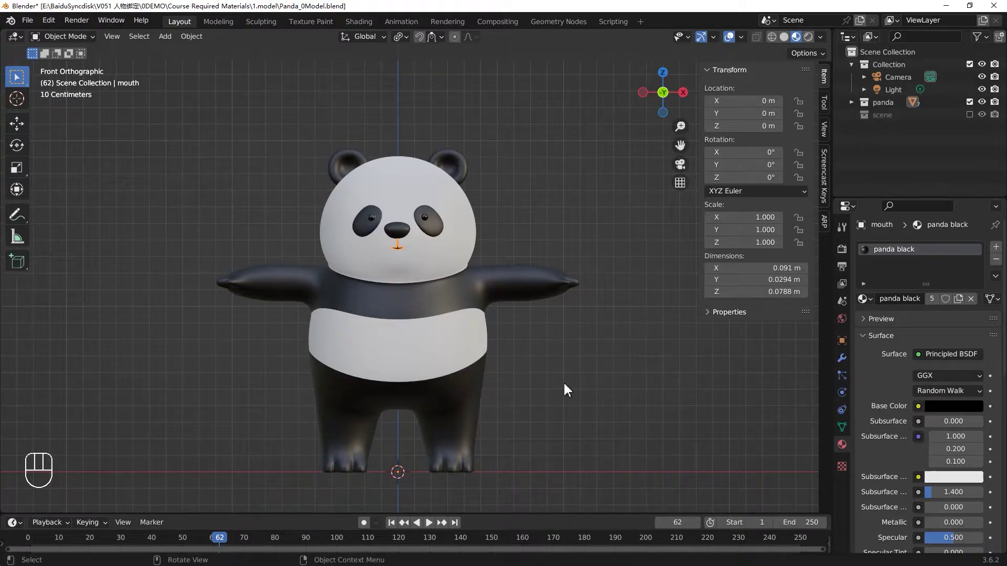
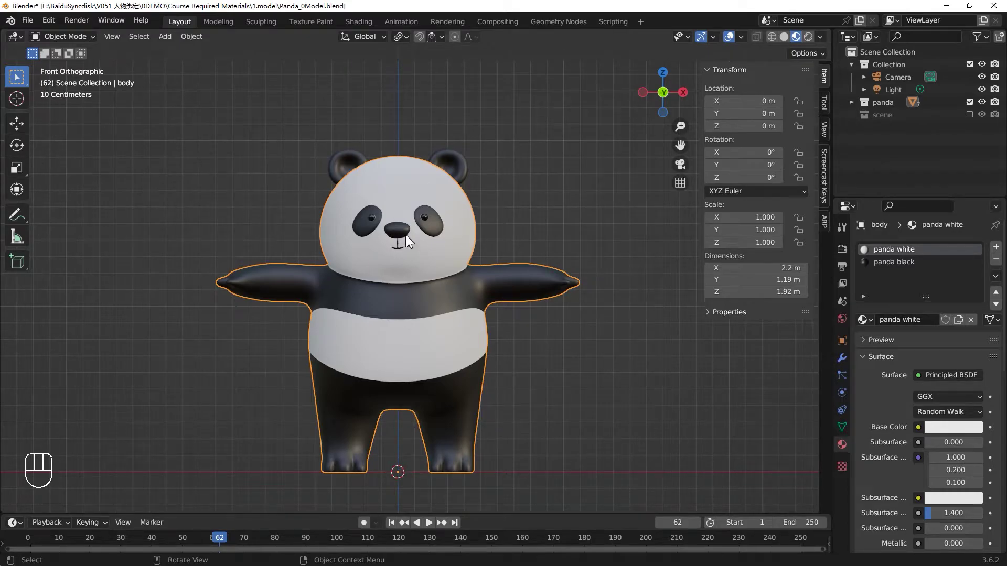
drag(592, 370, 607, 296)
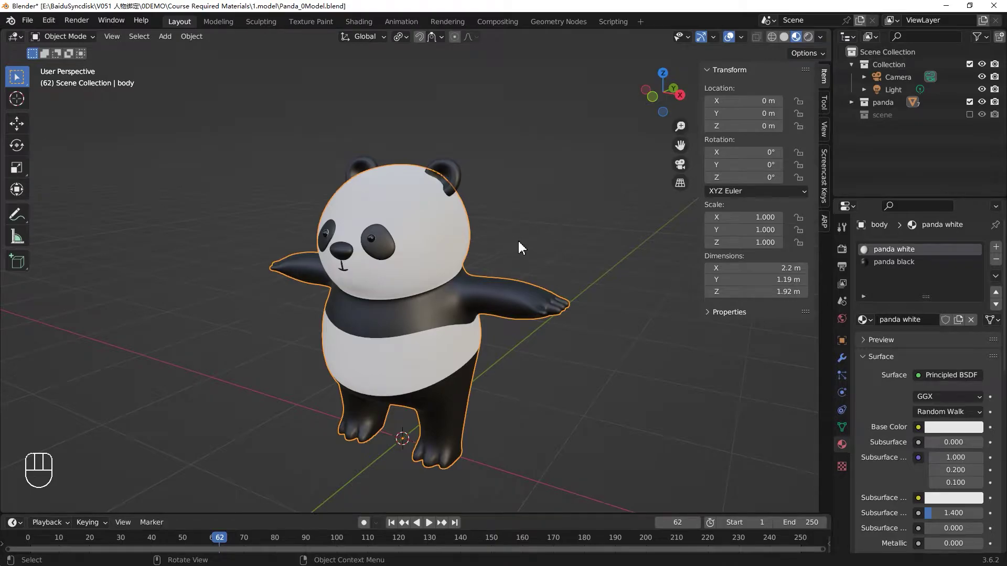
drag(472, 257, 488, 397)
drag(613, 313, 542, 362)
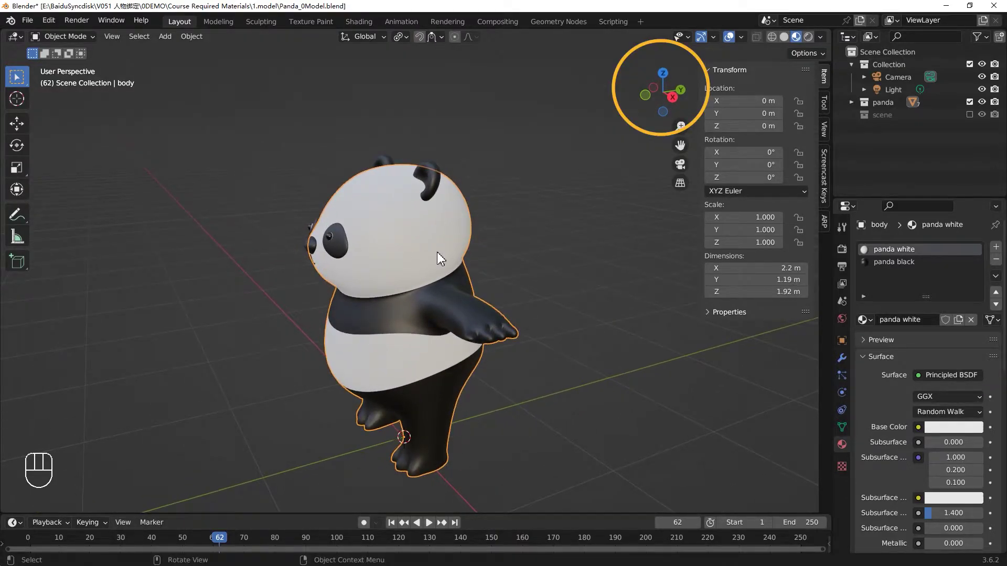
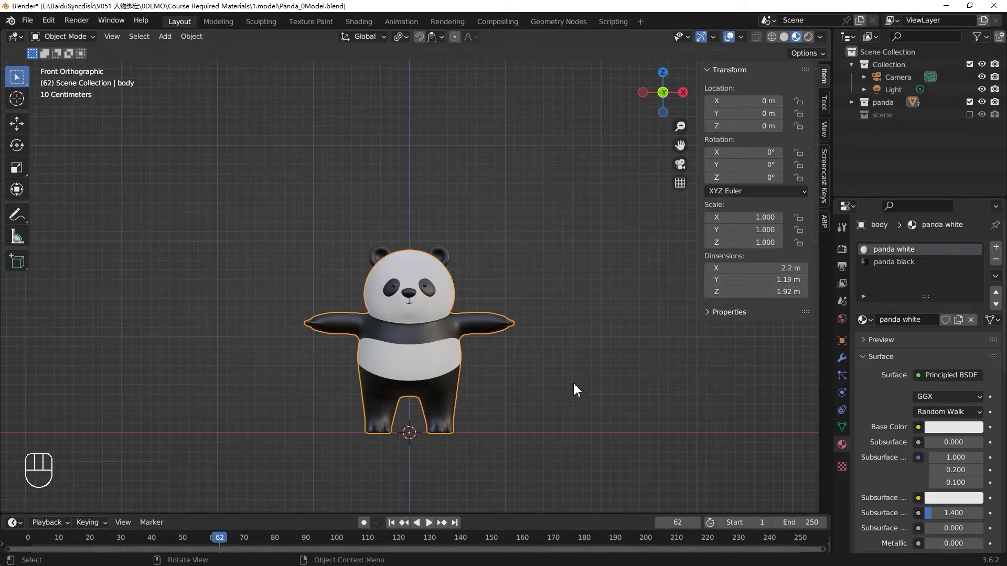
Add a temporary cube beside the panda and delete it again
key(shift+a)
click(433, 421)
key(g)
click(633, 341)
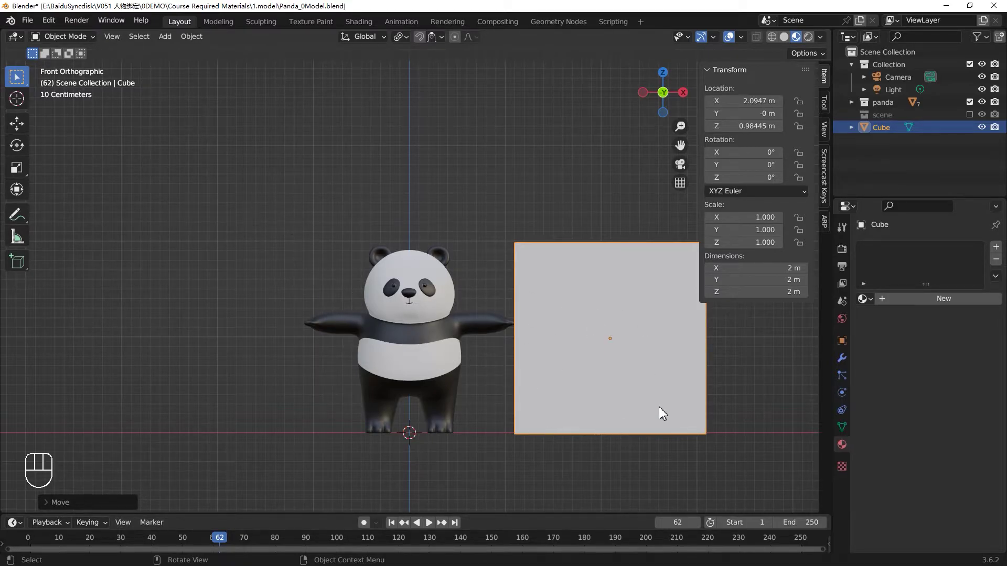
click(632, 392)
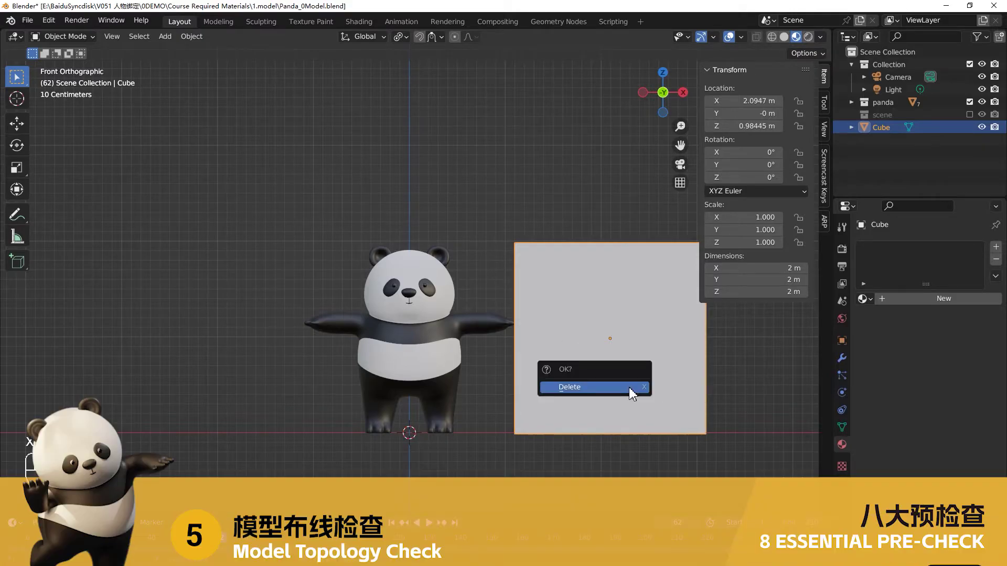
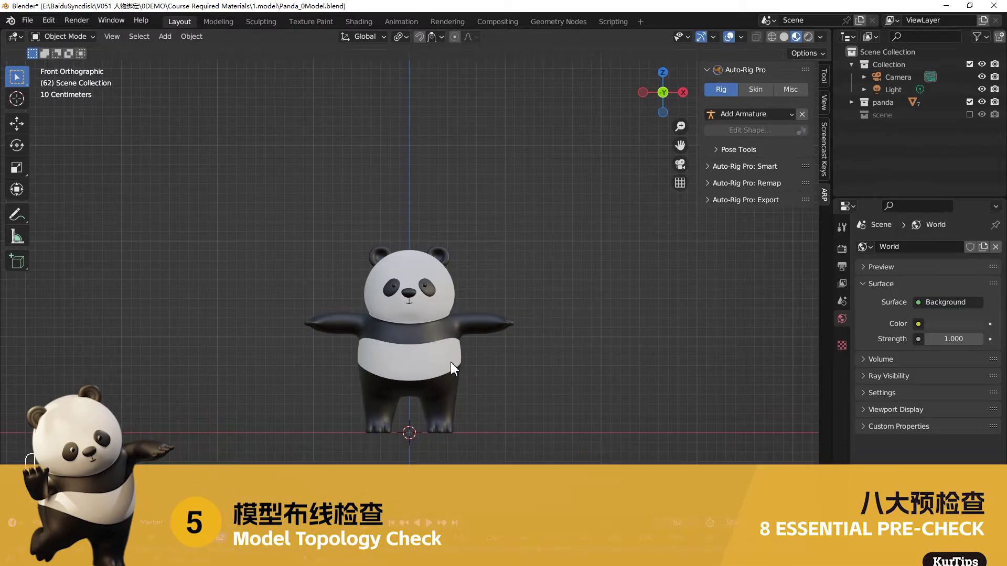
click(454, 369)
key(Tab)
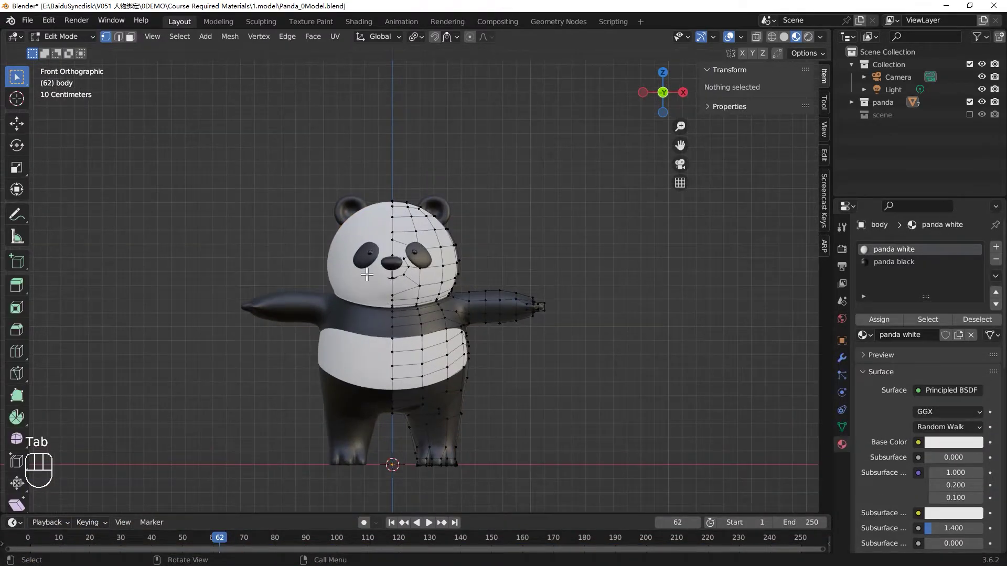
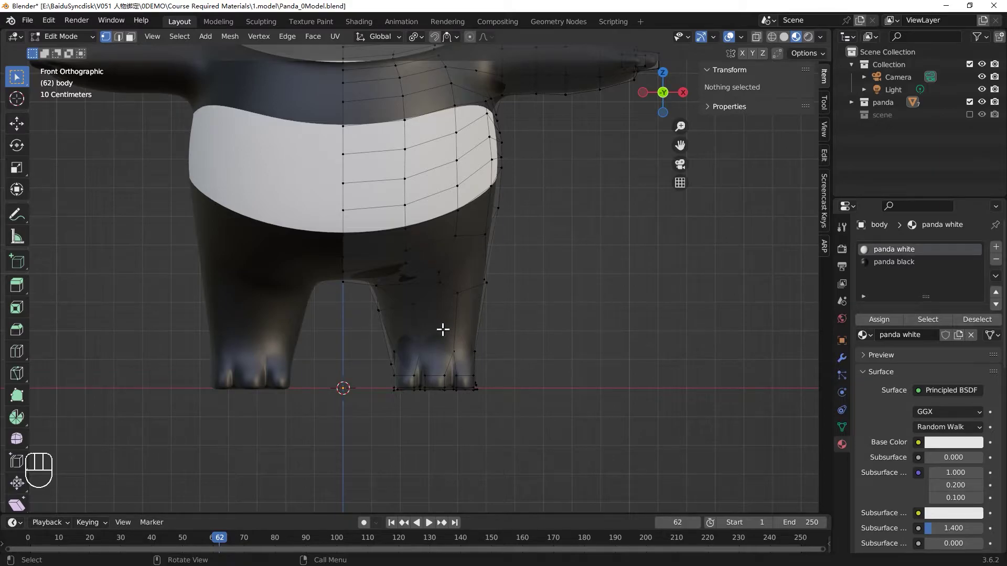
key(ctrl+r)
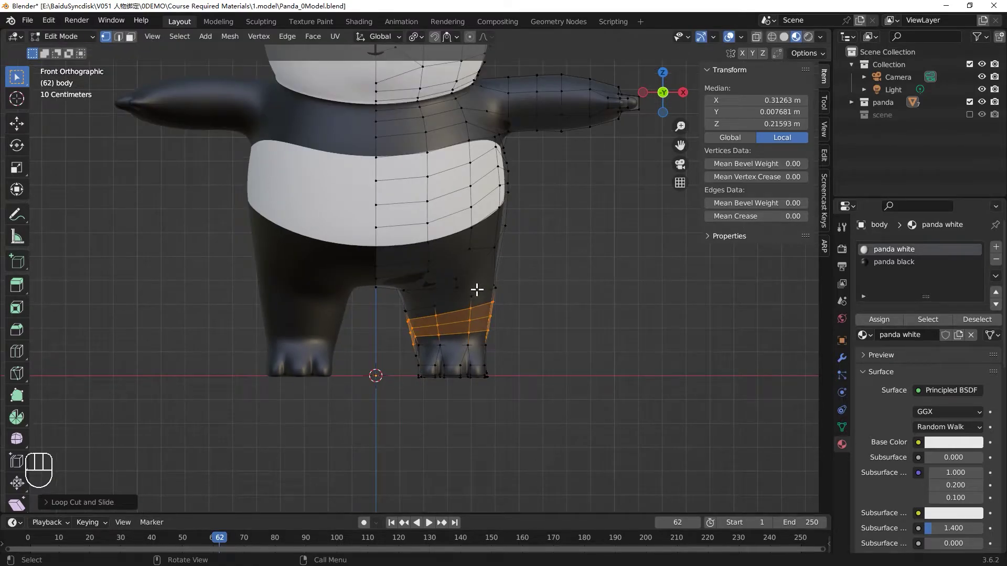
key(ctrl+r)
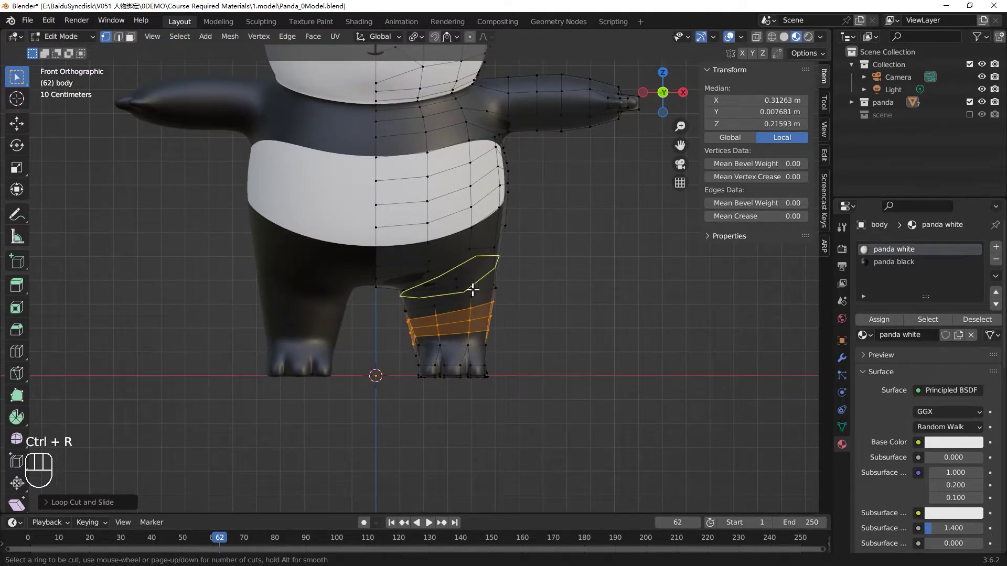
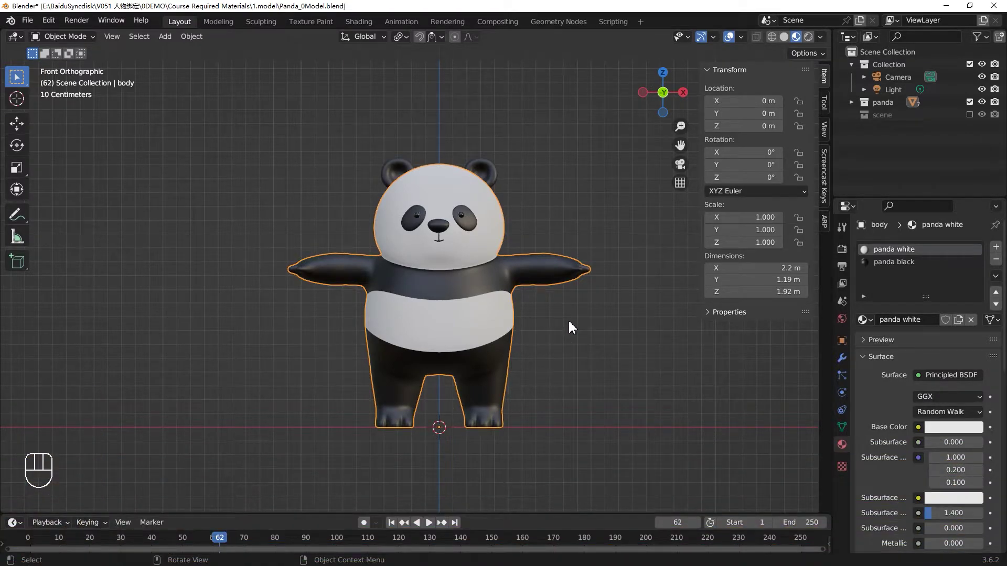
Toggle Edit Mode on the body to glance at its arm mesh, ending back in Object Mode
key(Tab)
key(Tab)
key(Tab)
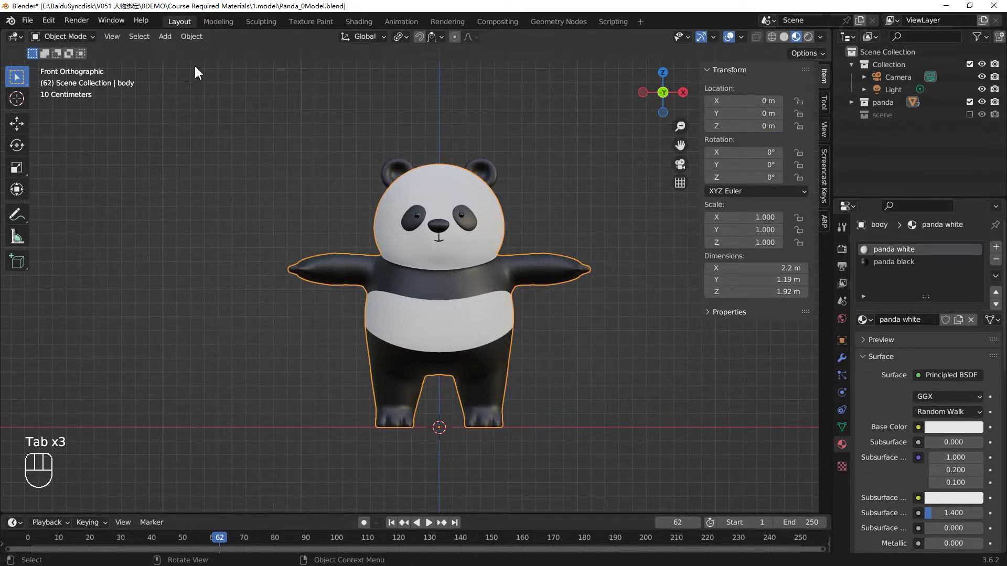
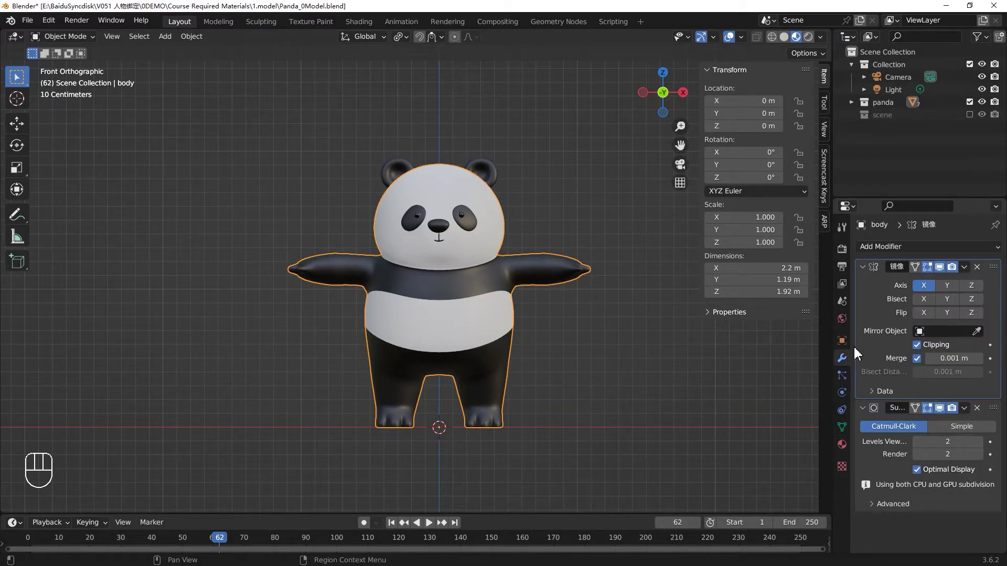
Apply the body's Mirror modifier and return to the front view showing the eyepatches' Shrinkwrap and Solidify
drag(966, 273, 944, 289)
key(Tab)
key(Tab)
drag(476, 318, 307, 309)
key(KP_1)
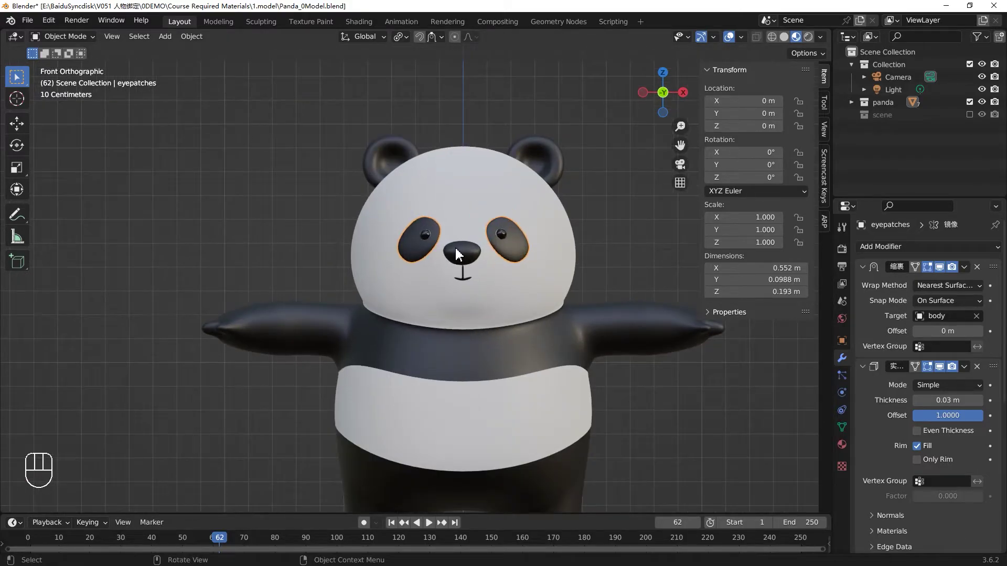
key(ctrl+z)
click(568, 256)
middle_click(532, 249)
key(Tab)
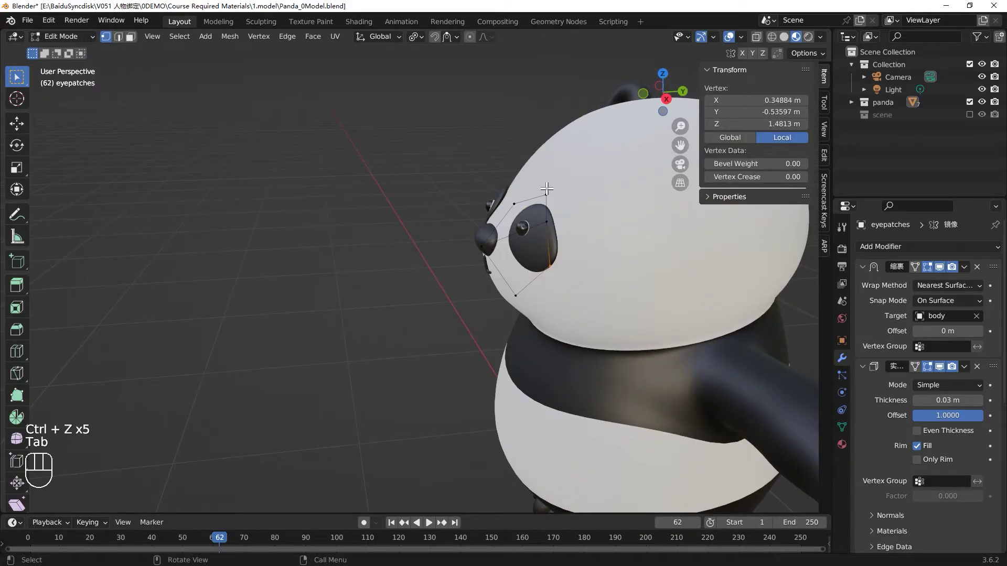
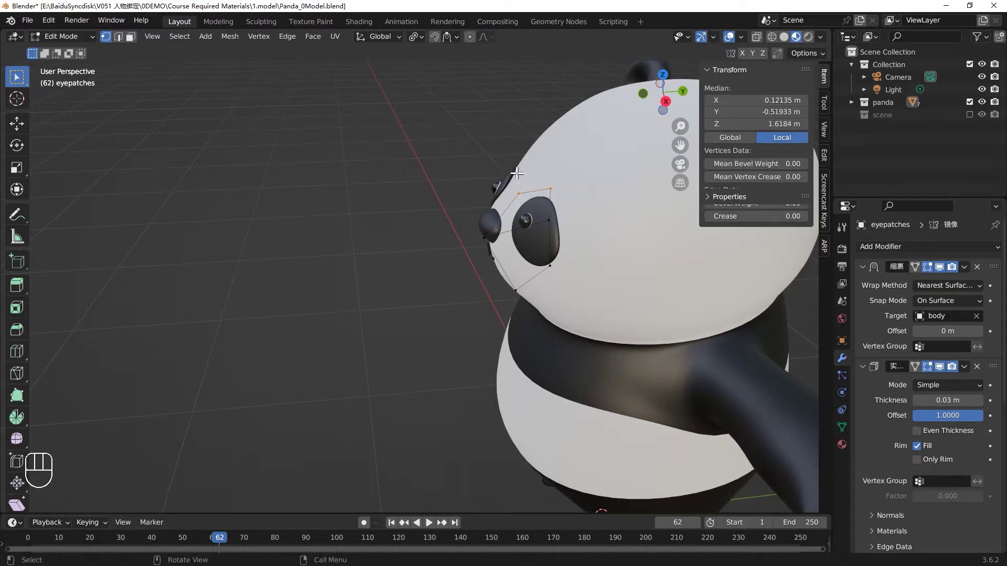
key(g)
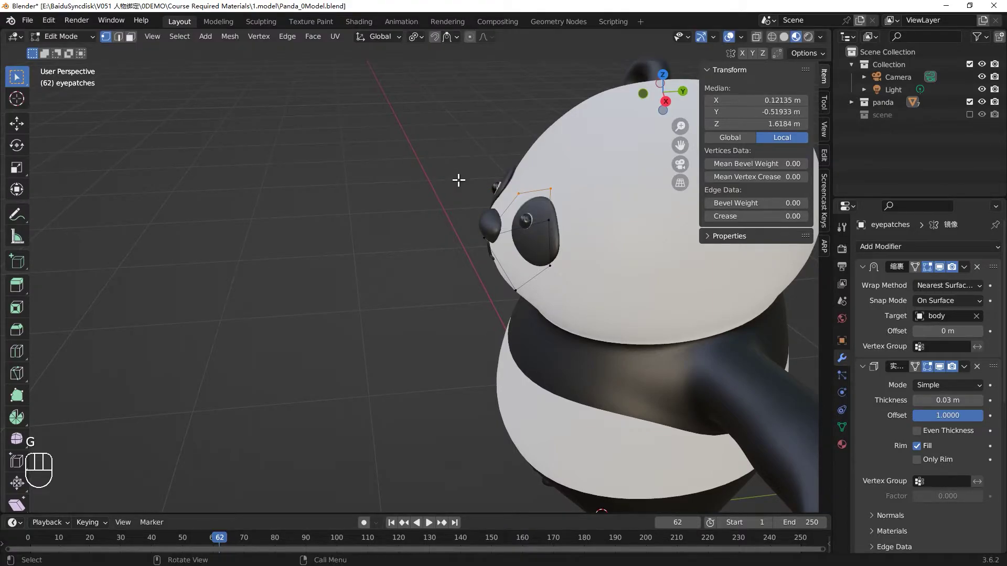
key(Tab)
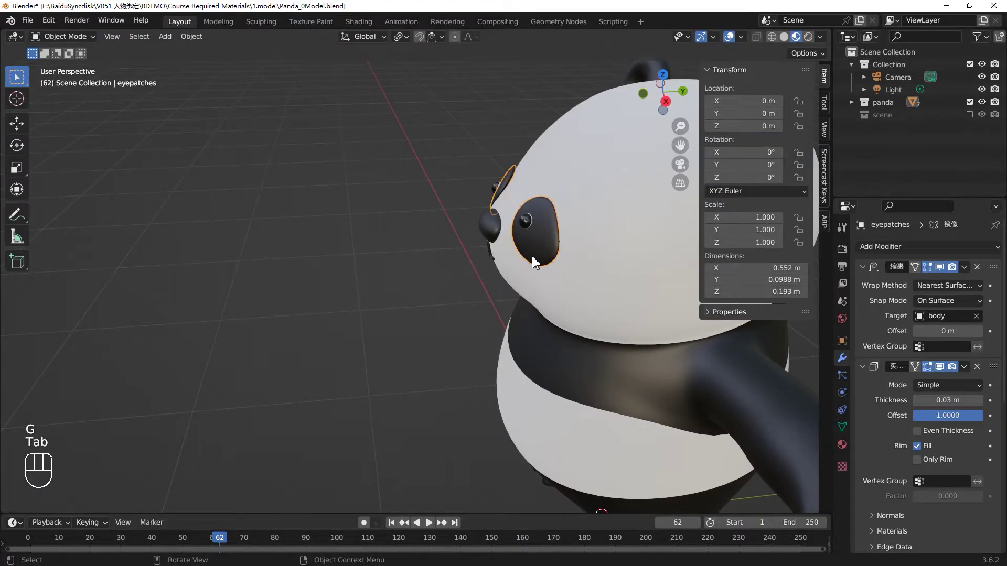
drag(596, 241, 616, 234)
key(KP_1)
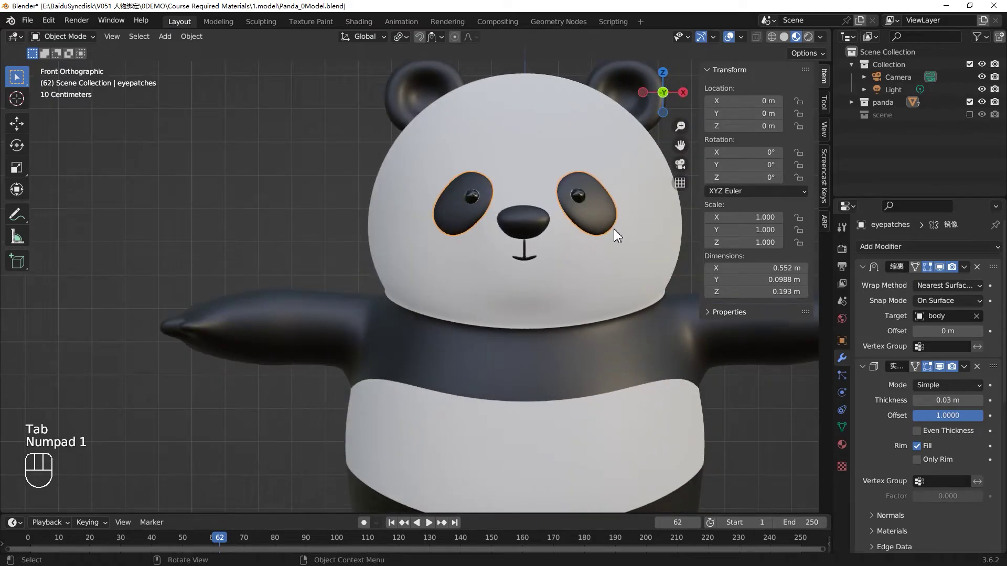
Apply the Shrinkwrap and Solidify modifiers on the mouth and eyepatches, leaving only the mouth's Subdivision
drag(603, 215, 658, 230)
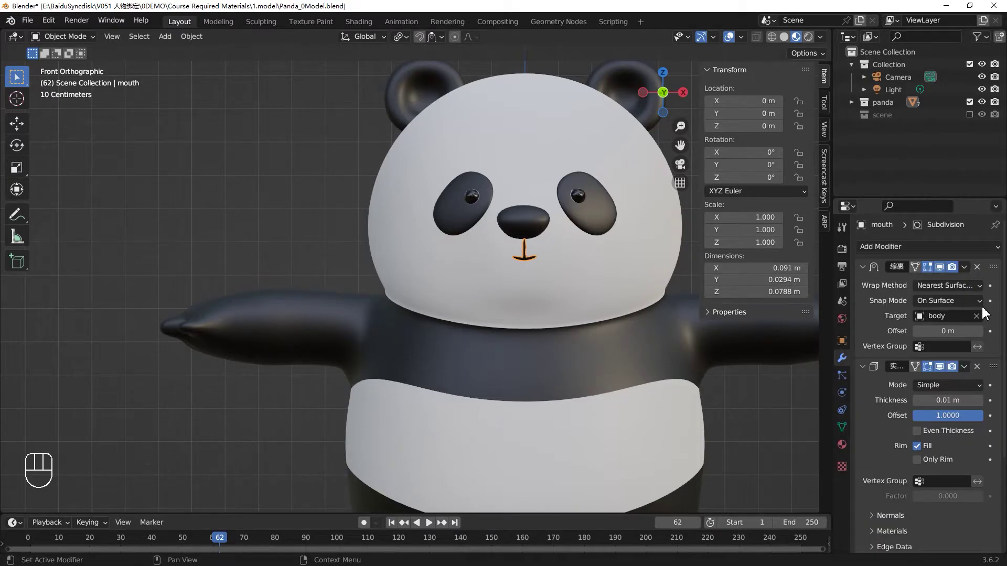
drag(965, 273, 957, 285)
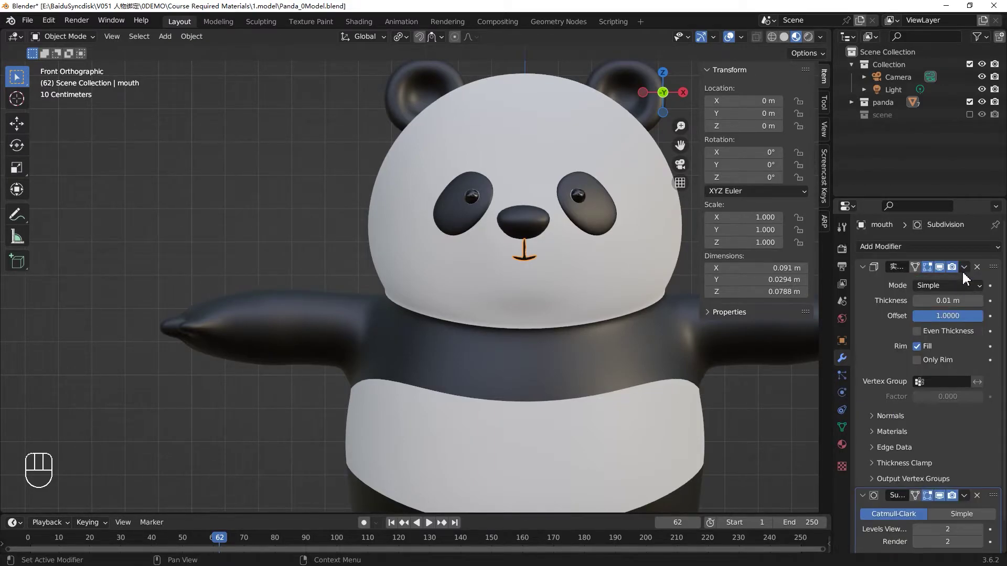
drag(965, 271, 959, 284)
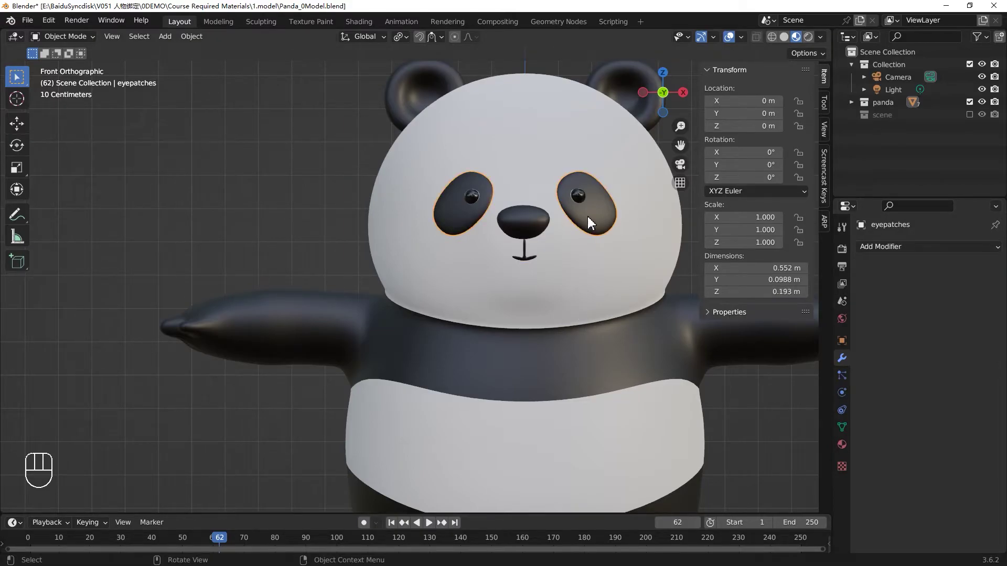
click(534, 228)
click(997, 373)
drag(965, 269, 851, 276)
click(587, 299)
click(574, 244)
click(547, 227)
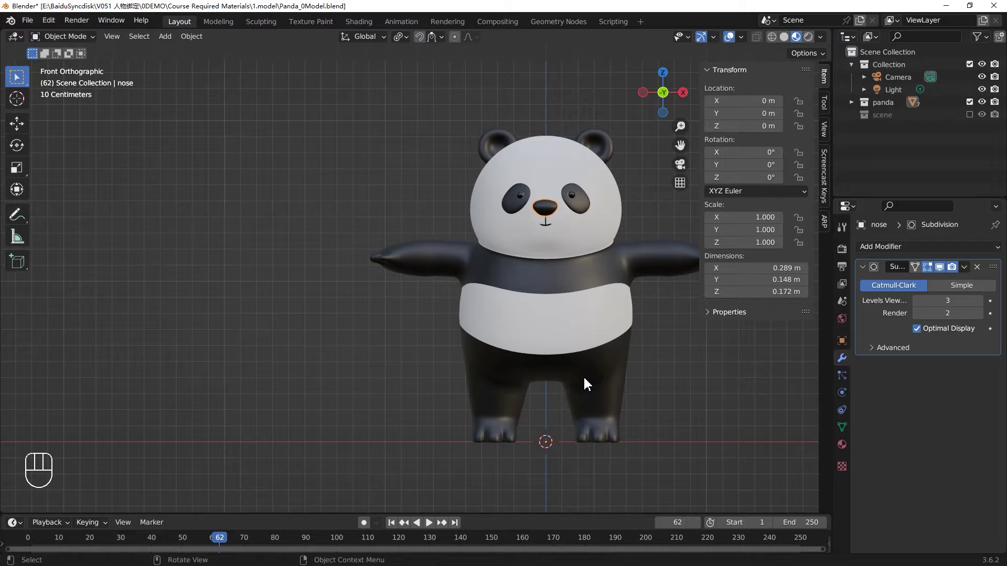
Recentre the whole panda in the front view with the nose selected
drag(600, 339, 537, 336)
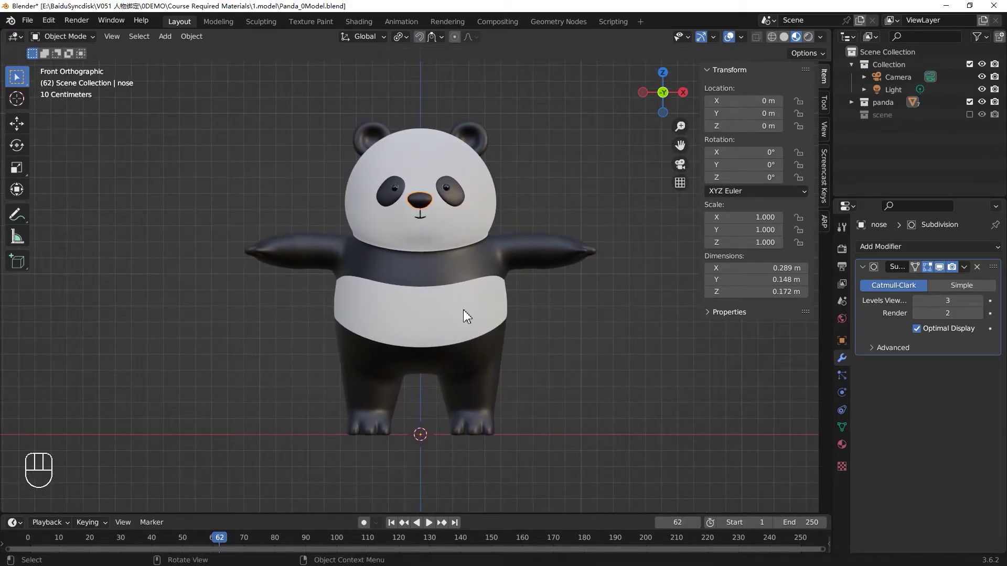
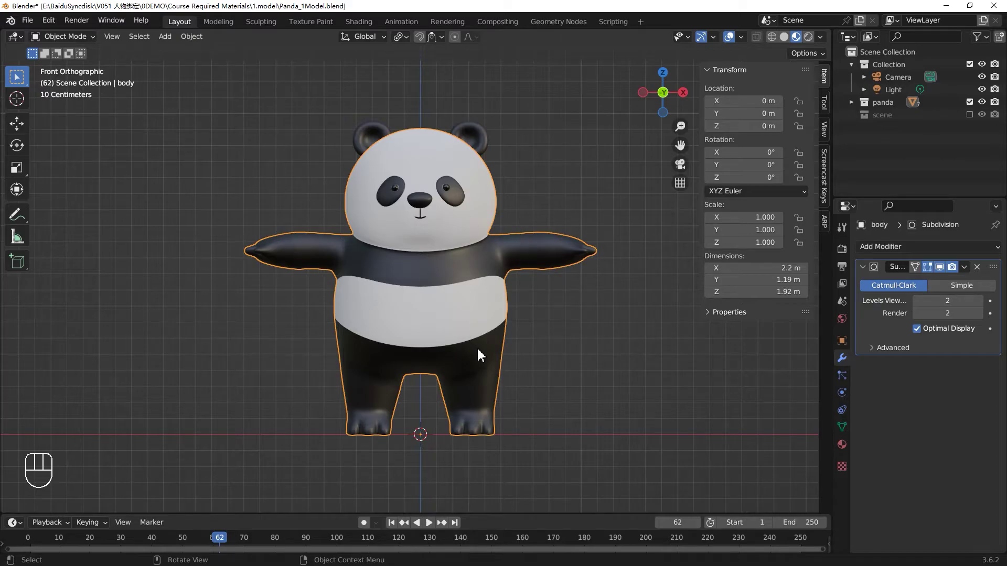
click(482, 354)
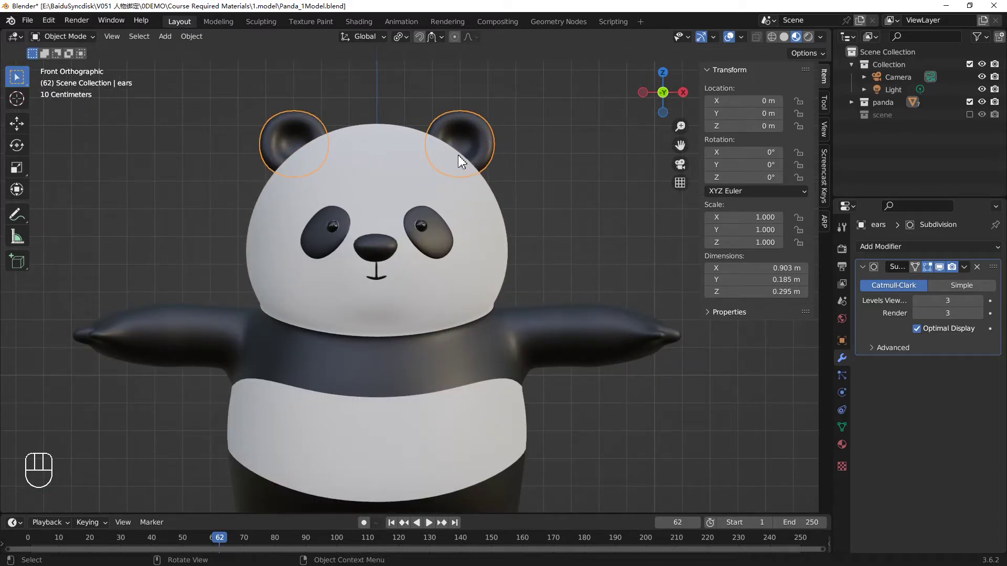
drag(470, 158, 443, 199)
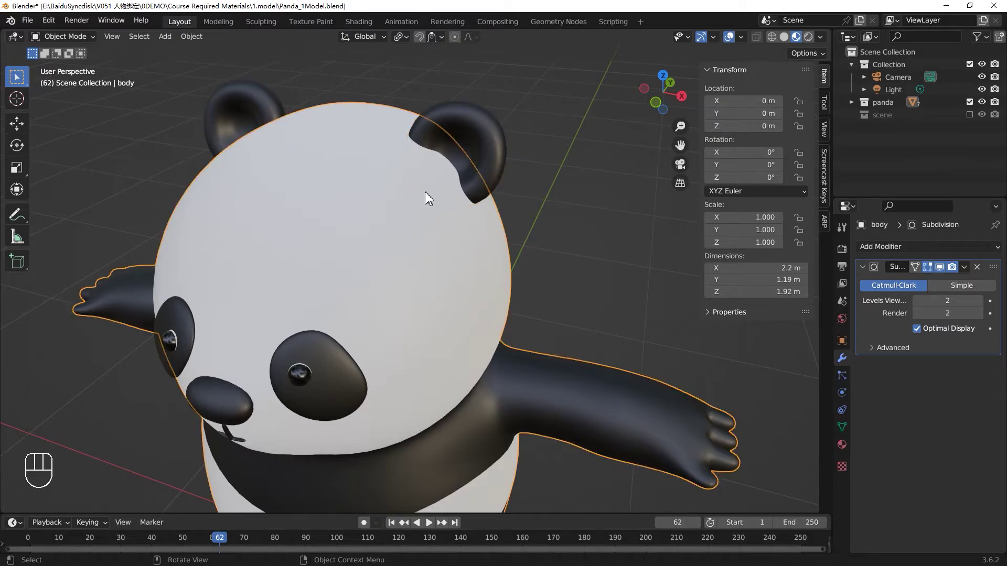
click(500, 144)
key(g)
click(582, 101)
click(351, 367)
key(g)
click(251, 282)
middle_click(431, 200)
key(KP_1)
drag(524, 140, 514, 165)
middle_click(513, 170)
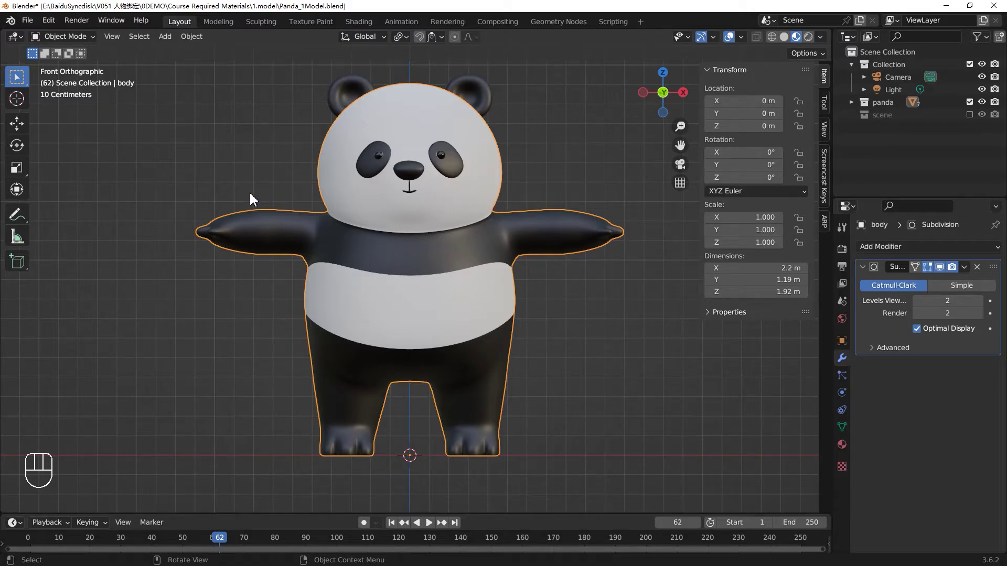
In the ARP sidebar's Smart section, run Get Selected Objects on the panda meshes to create arp_markers
click(426, 207)
click(426, 334)
click(462, 204)
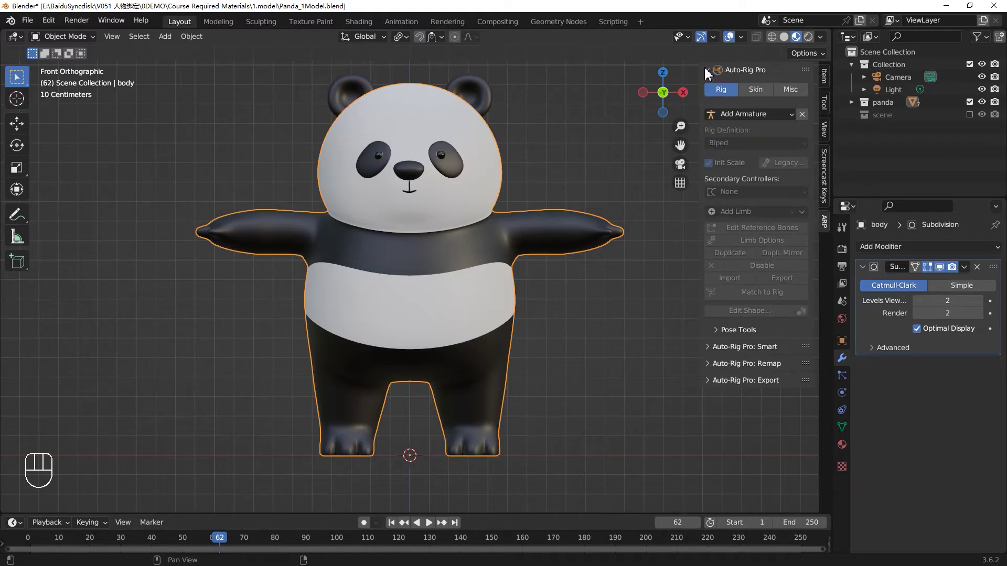
click(708, 72)
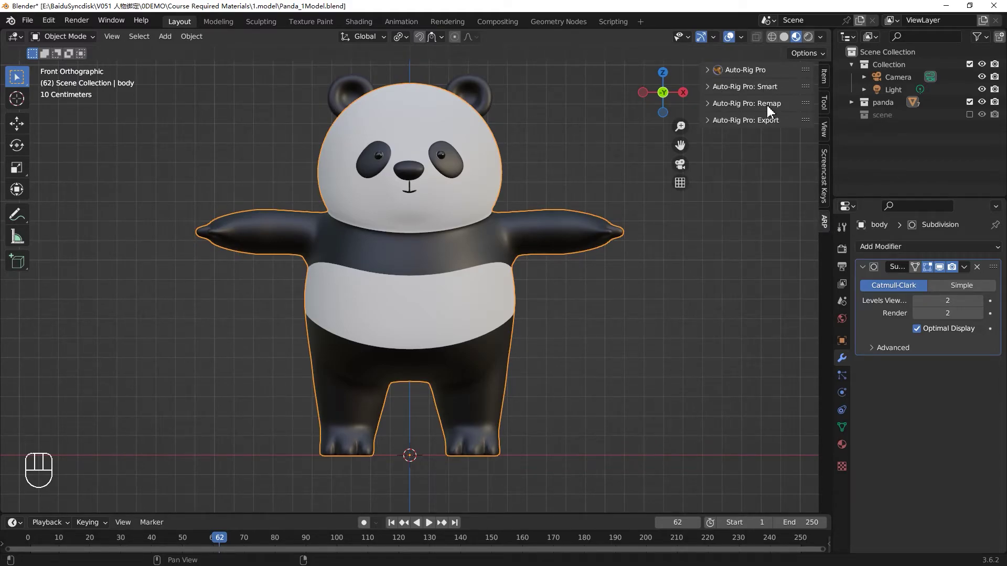
click(713, 73)
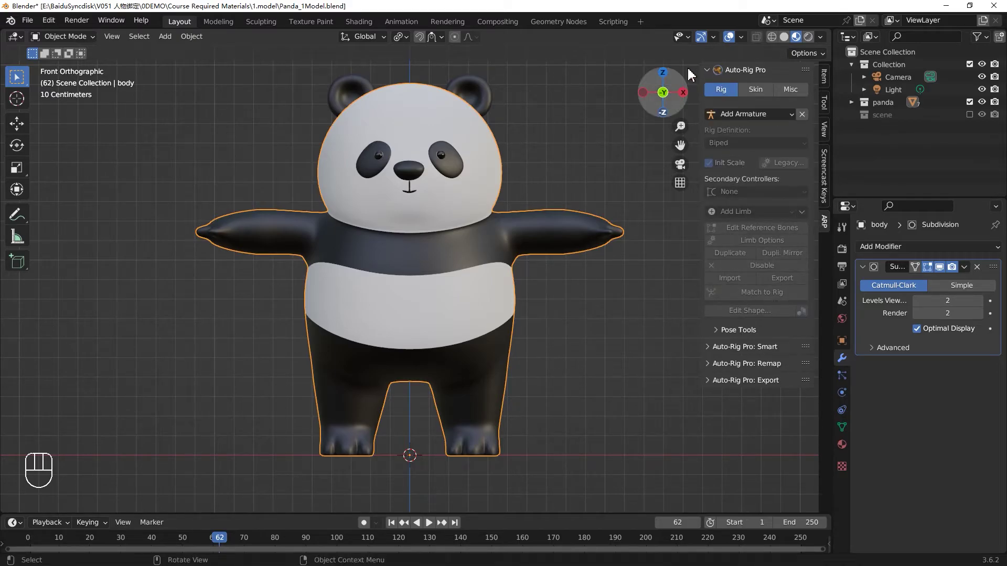
click(708, 76)
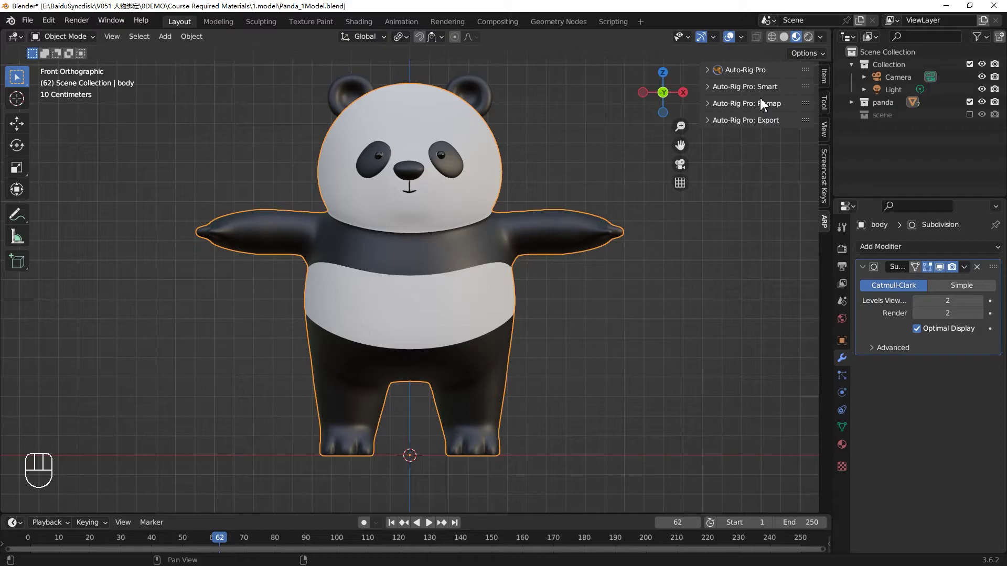
click(763, 89)
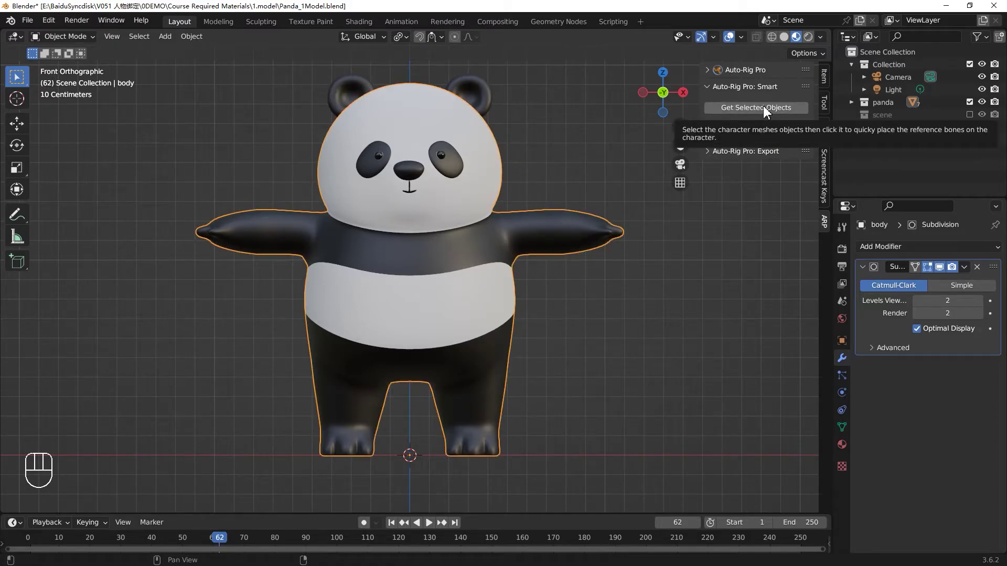
drag(766, 110, 760, 143)
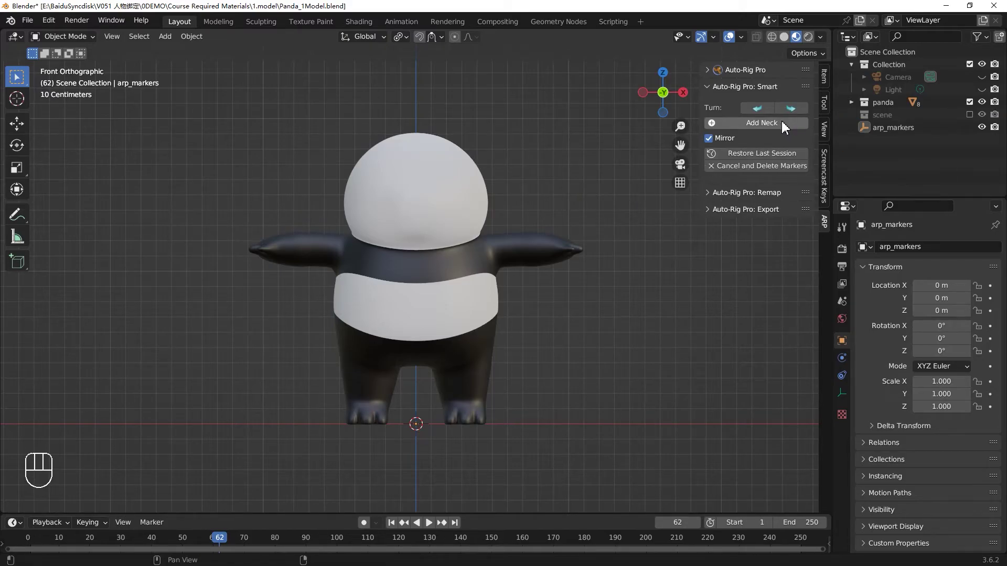
Place the neck marker at the base of the panda's head and check it from the side
click(768, 127)
click(620, 250)
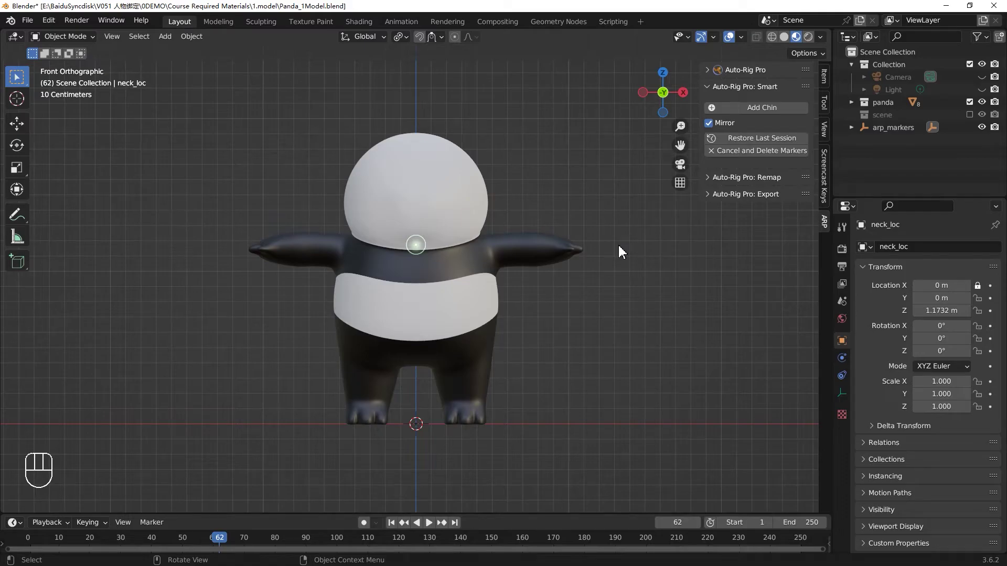
key(KP_3)
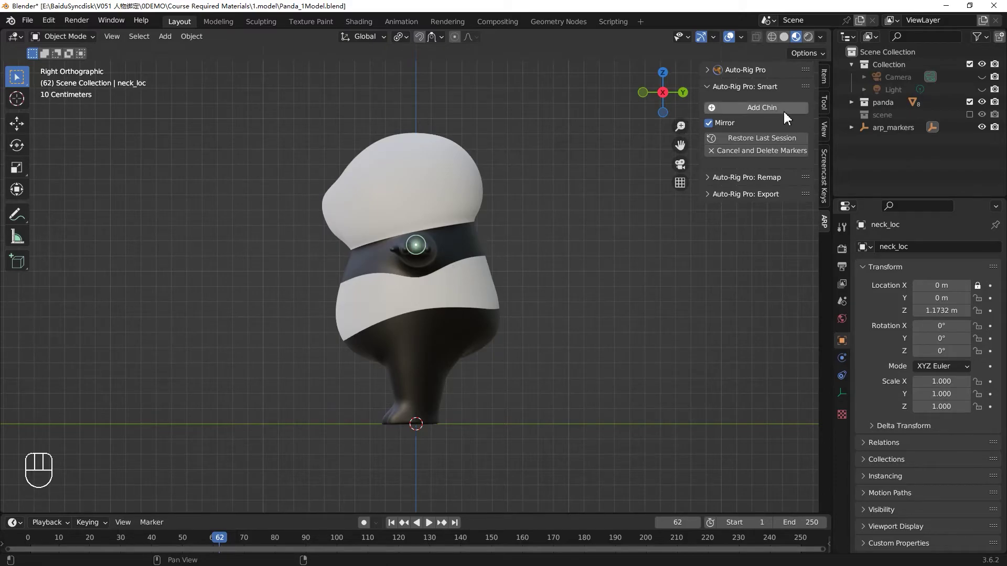
key(KP_1)
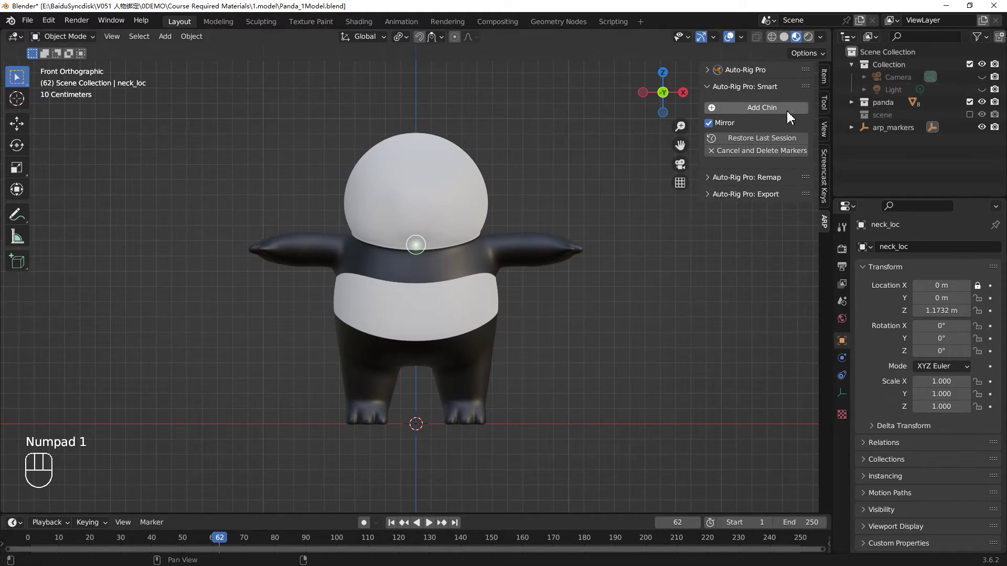
Place the chin marker above the neck, then adjust chin_loc and move neck_loc vertically in side view
click(791, 115)
key(n)
click(687, 235)
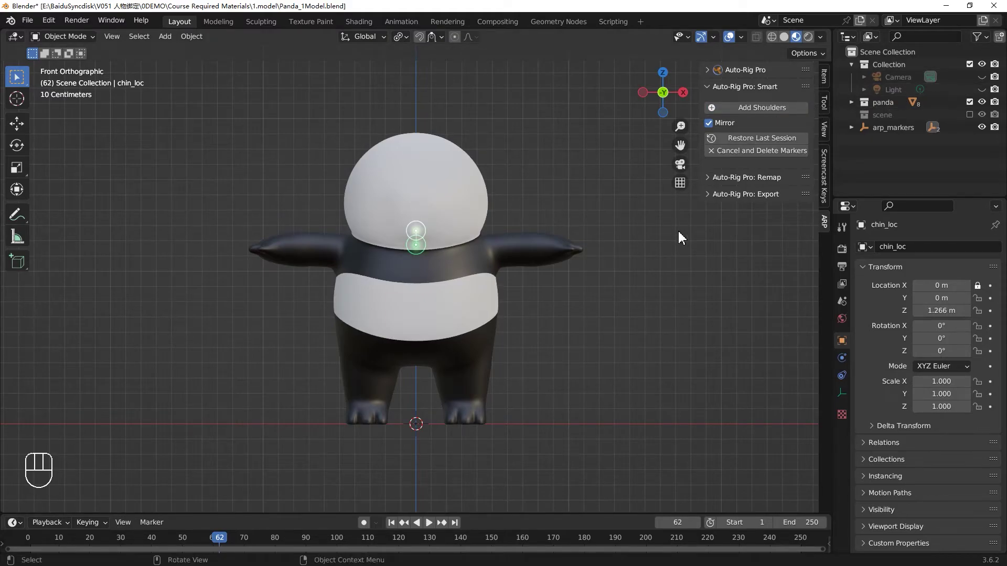
key(KP_3)
key(g)
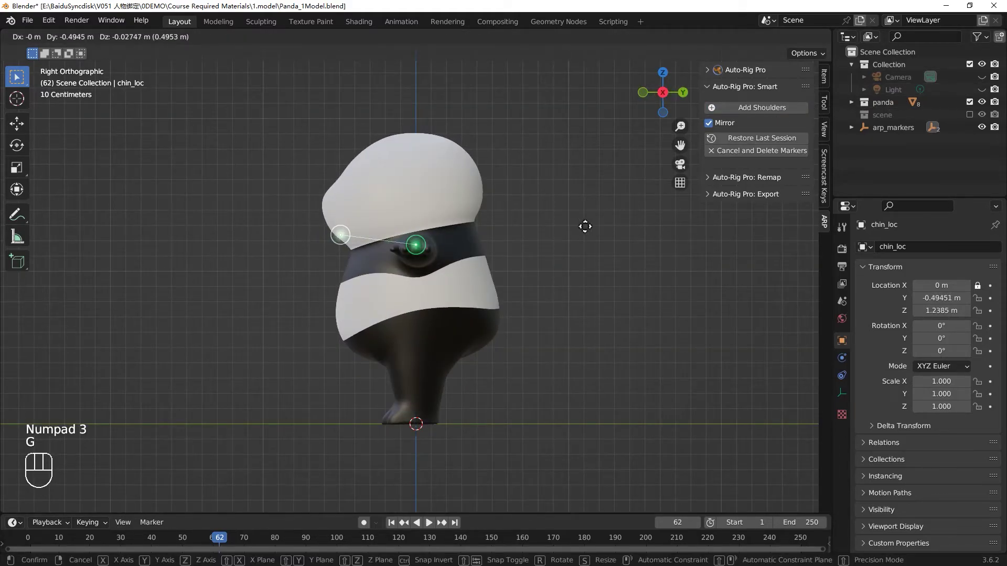
click(416, 251)
key(g)
key(z)
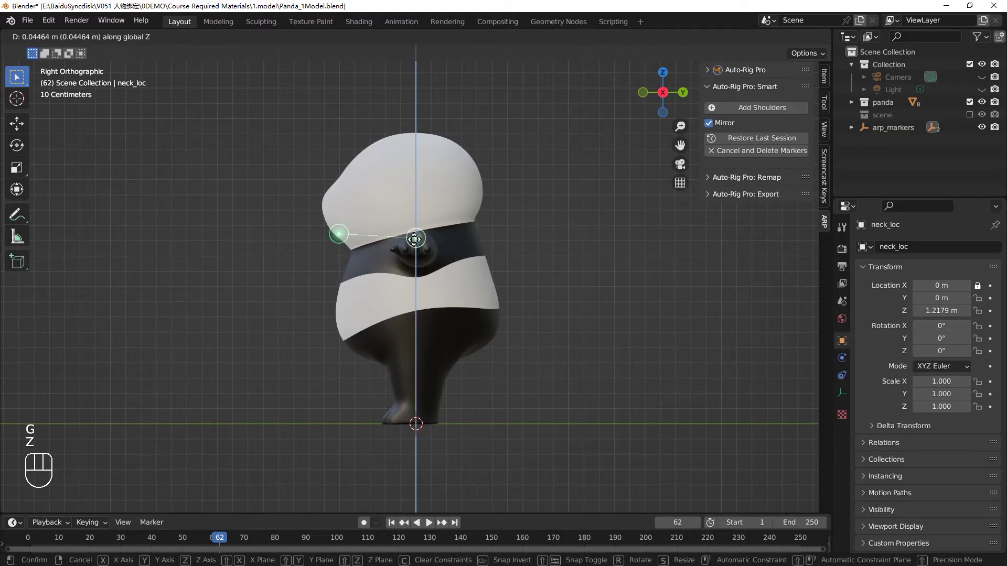
key(KP_1)
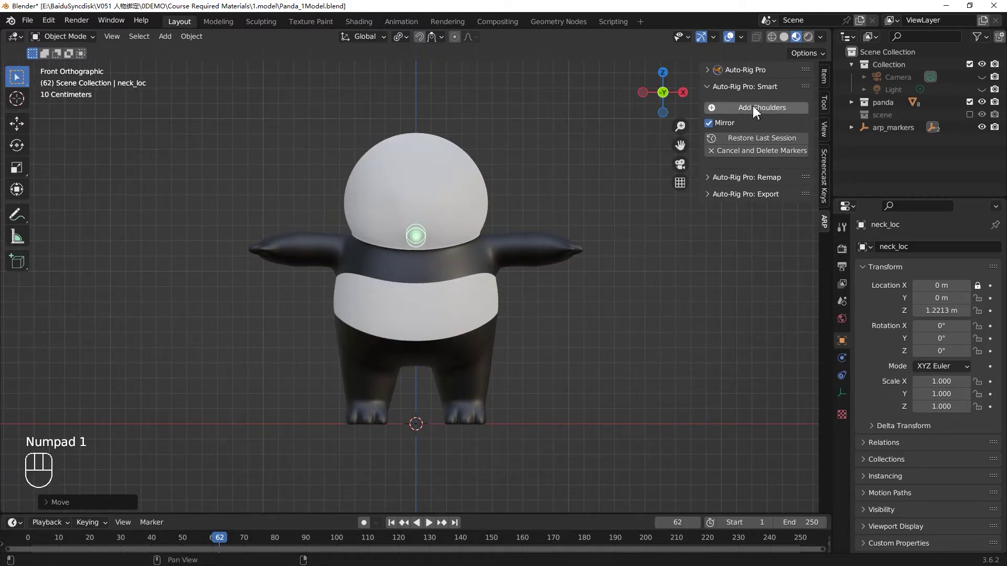
Place the shoulder marker on the panda's arm and confirm its position
drag(757, 111, 565, 234)
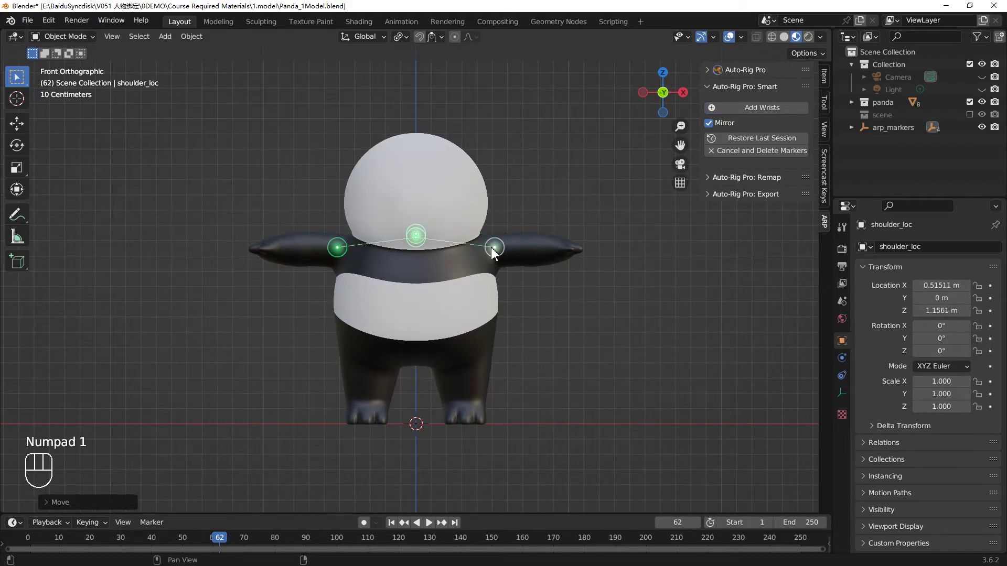
key(n)
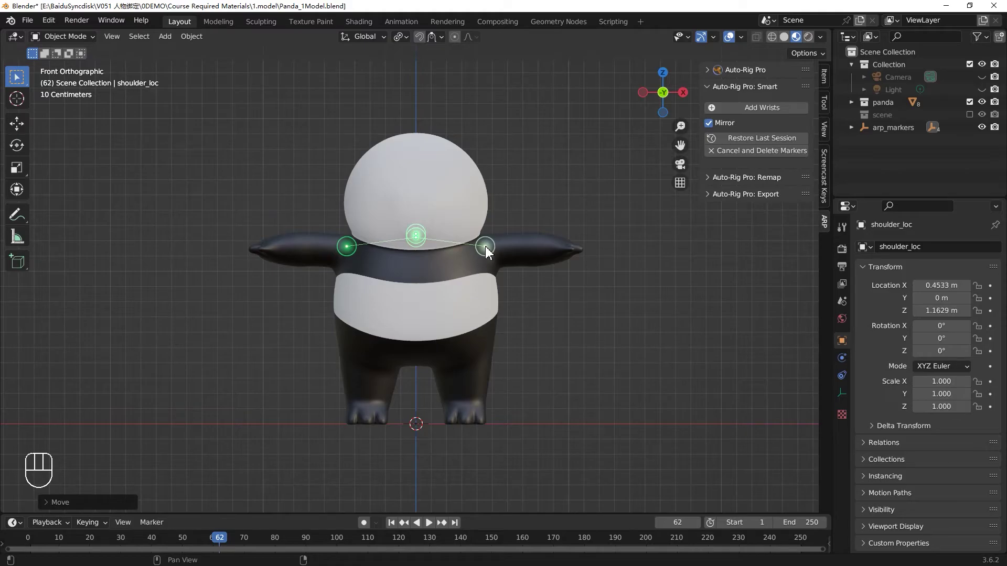
click(489, 250)
Place the wrist marker near the hand and pull hand_loc outward toward the paw from top view
click(760, 111)
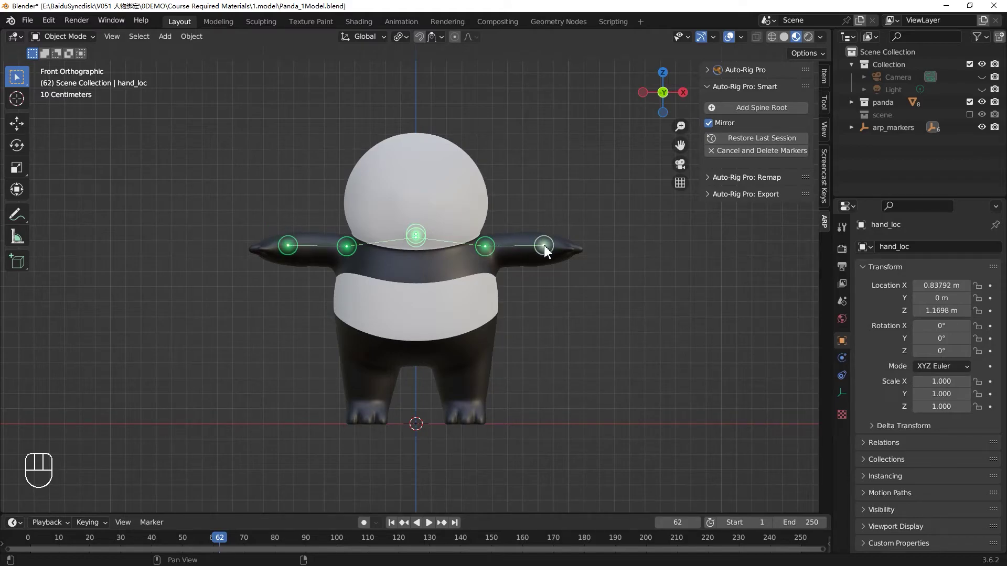
click(549, 251)
key(KP_7)
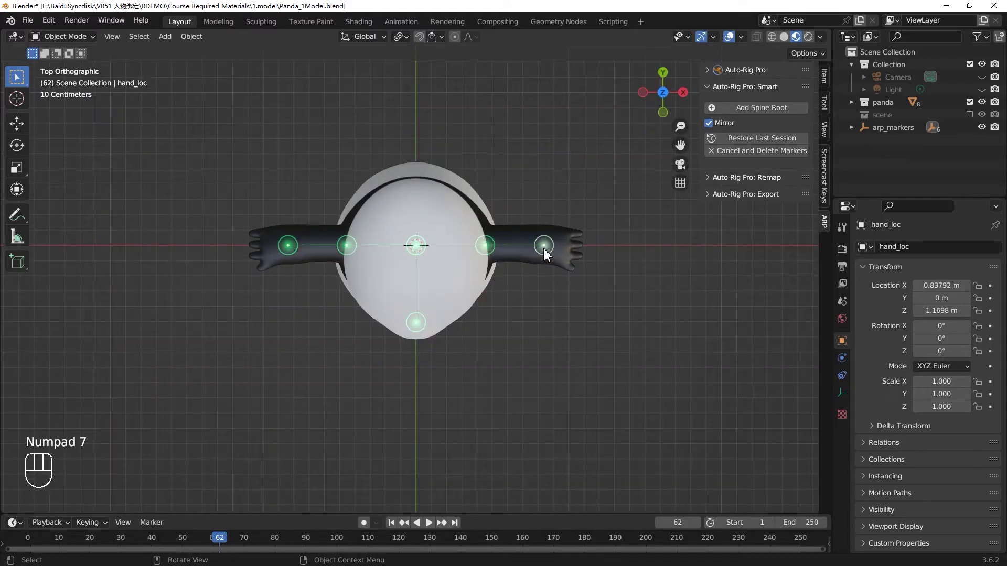
key(g)
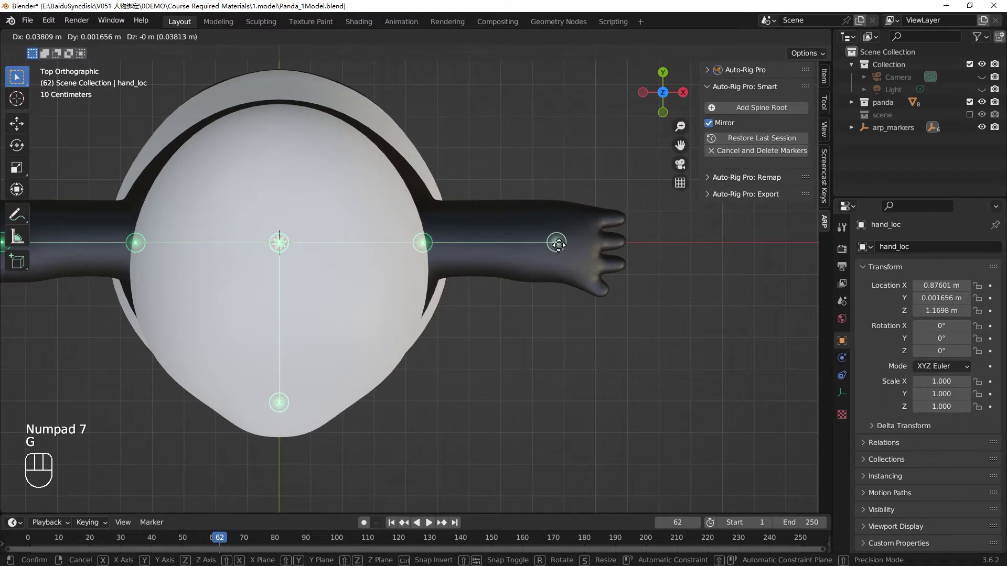
key(KP_1)
key(g)
key(n)
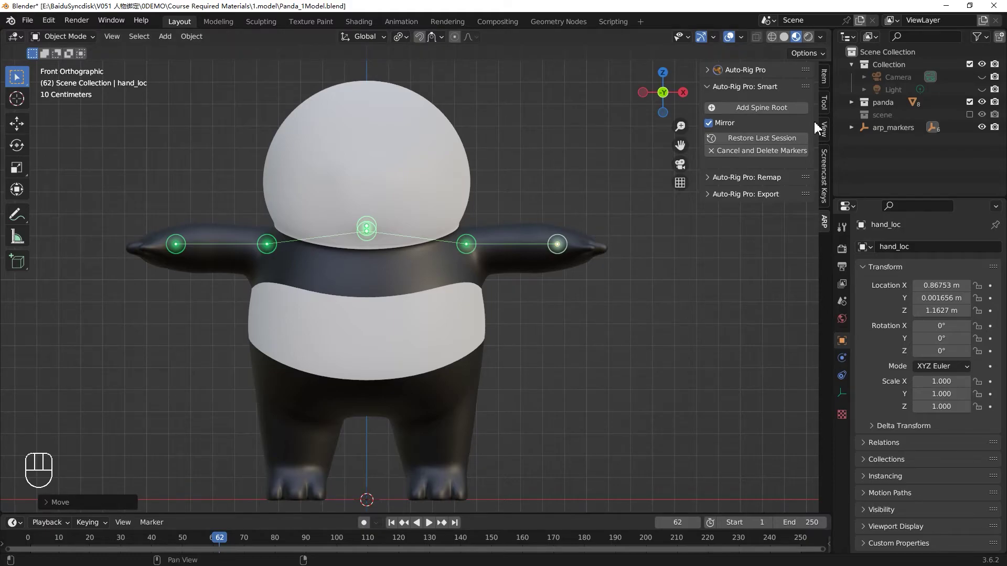
Drop the spine root marker at the panda's hips and the ankle markers onto its feet
drag(773, 117, 669, 158)
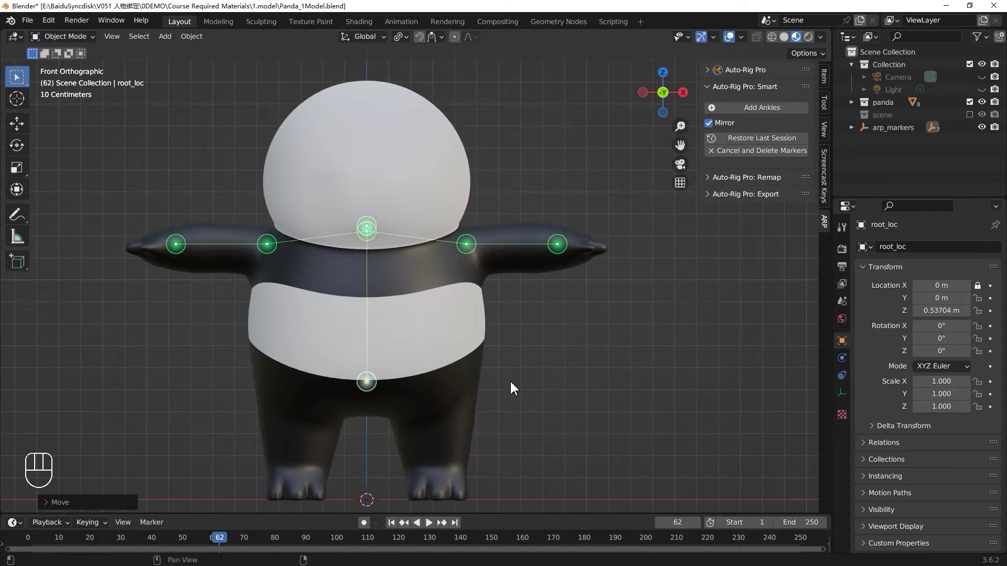
click(515, 383)
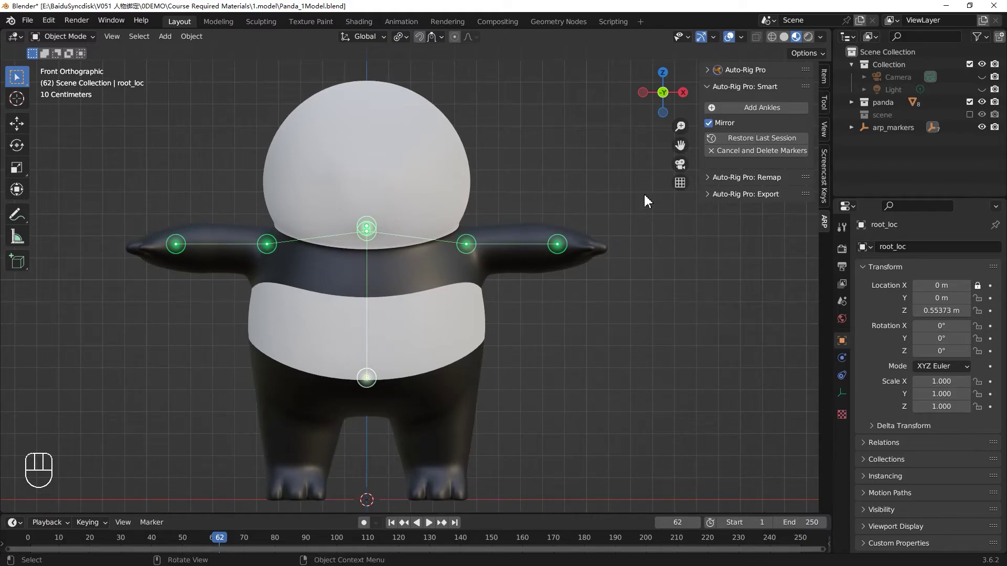
drag(770, 115, 598, 338)
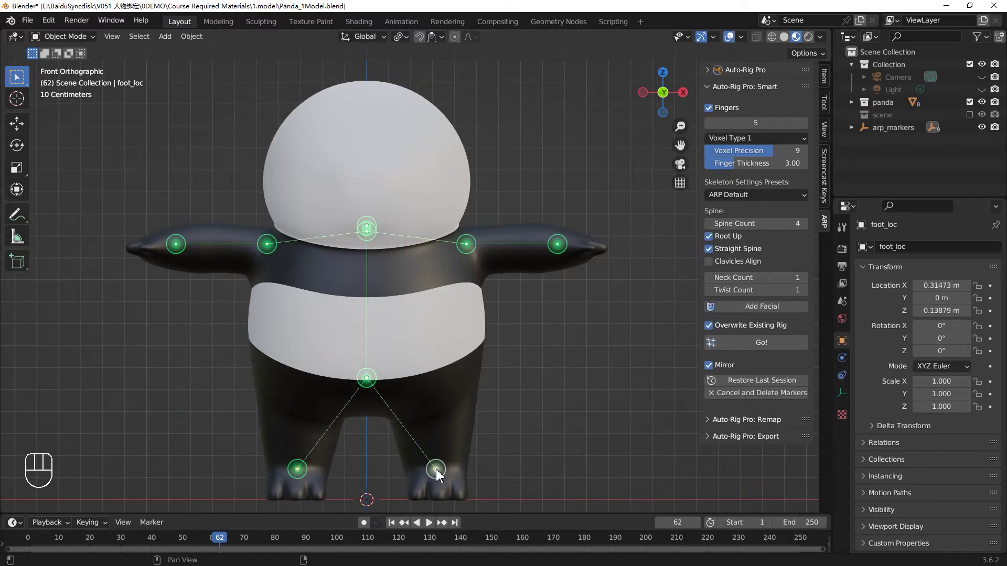
Confirm the raised ankle markers and review all markers from side, front and top views
click(440, 469)
key(KP_3)
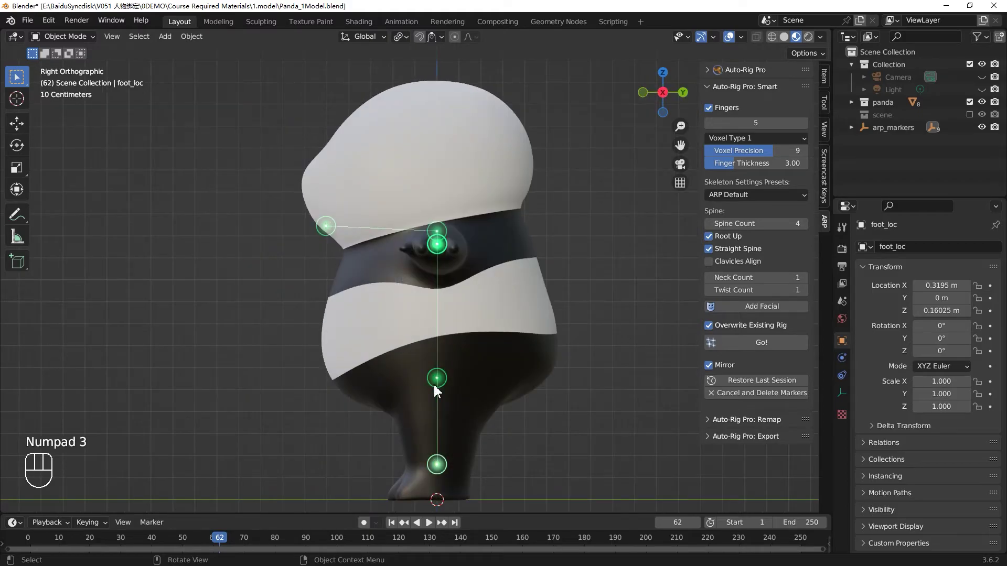
key(KP_1)
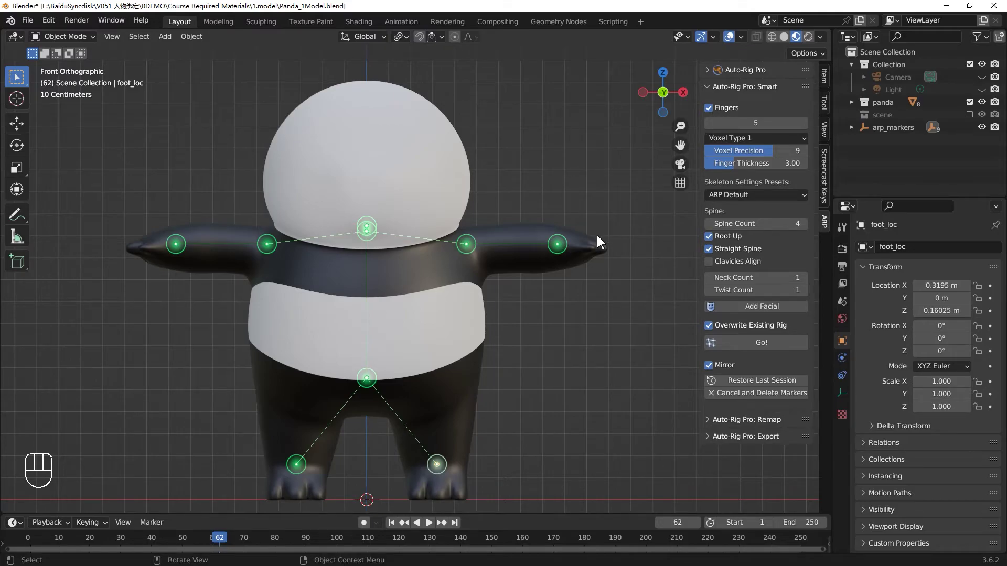
key(KP_7)
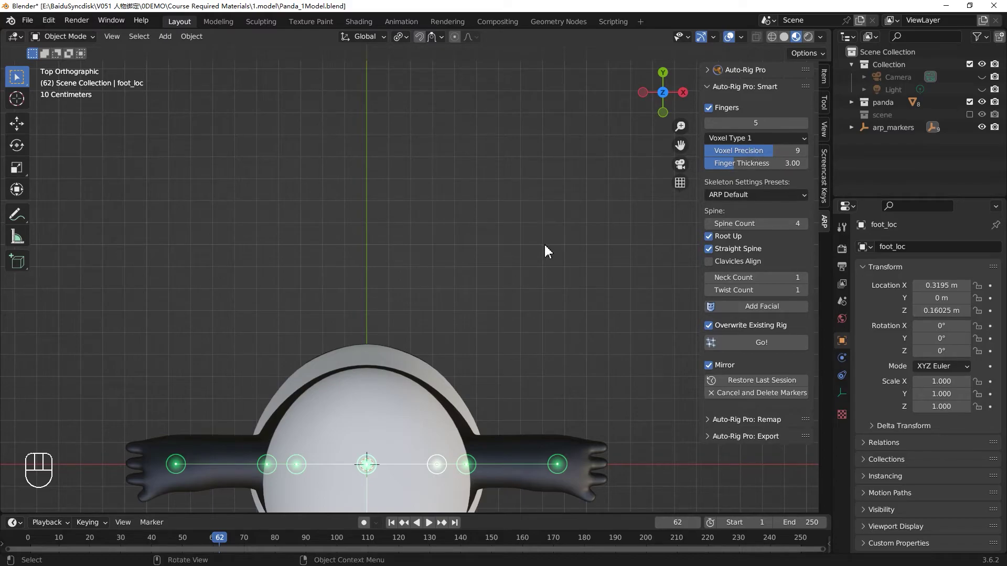
key(KP_1)
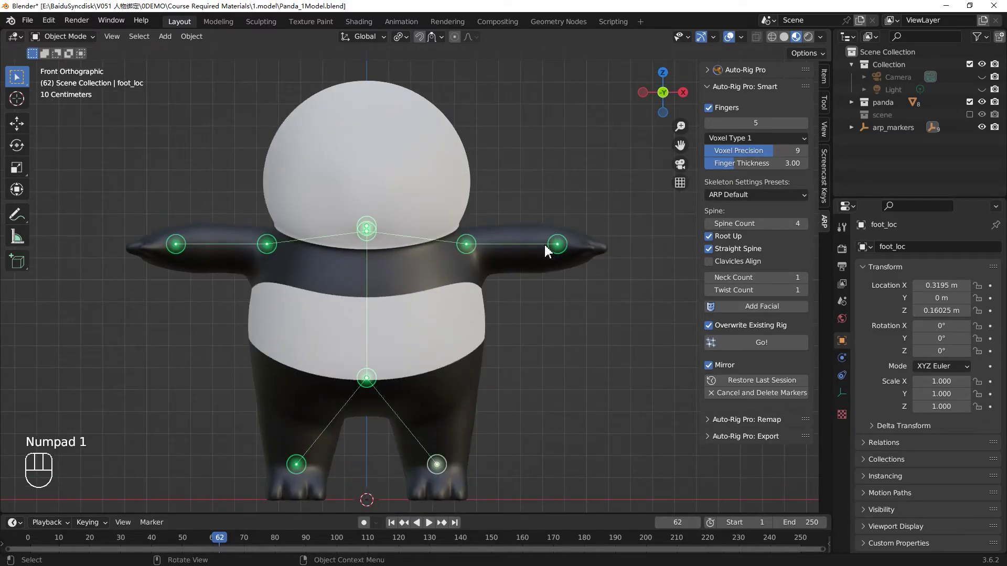
Disable Fingers and run Go! to build the reference skeleton from the markers
click(712, 113)
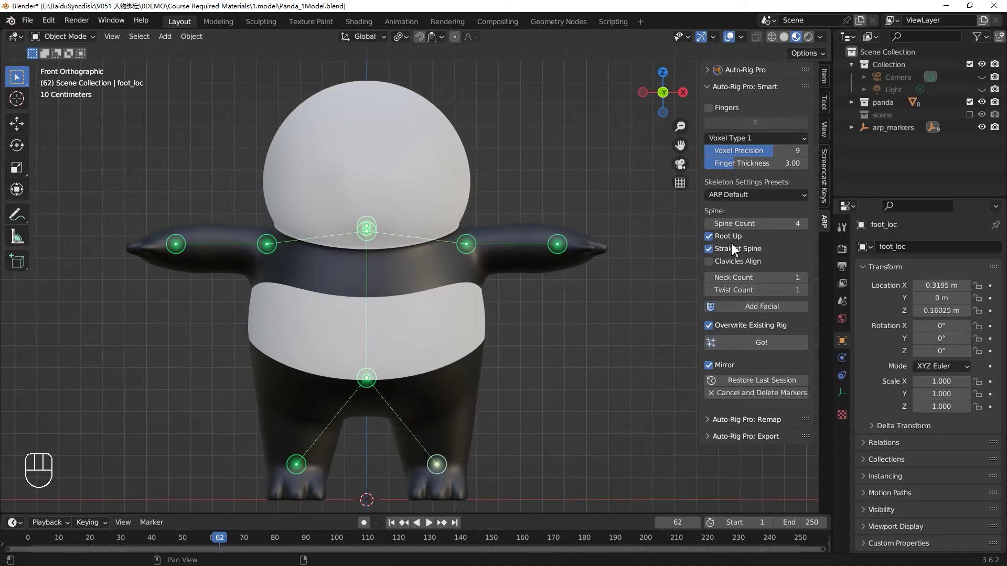
click(769, 351)
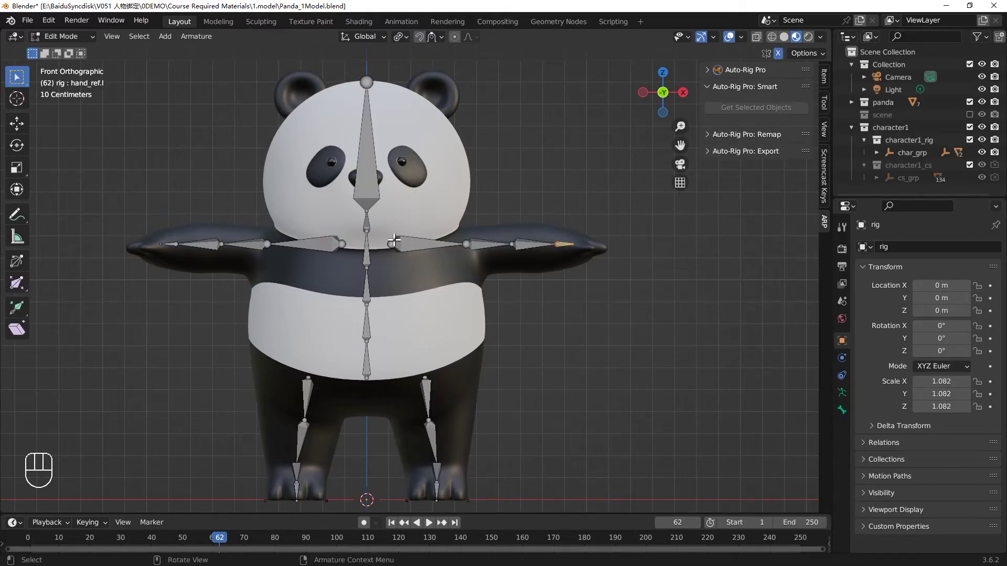
key(KP_7)
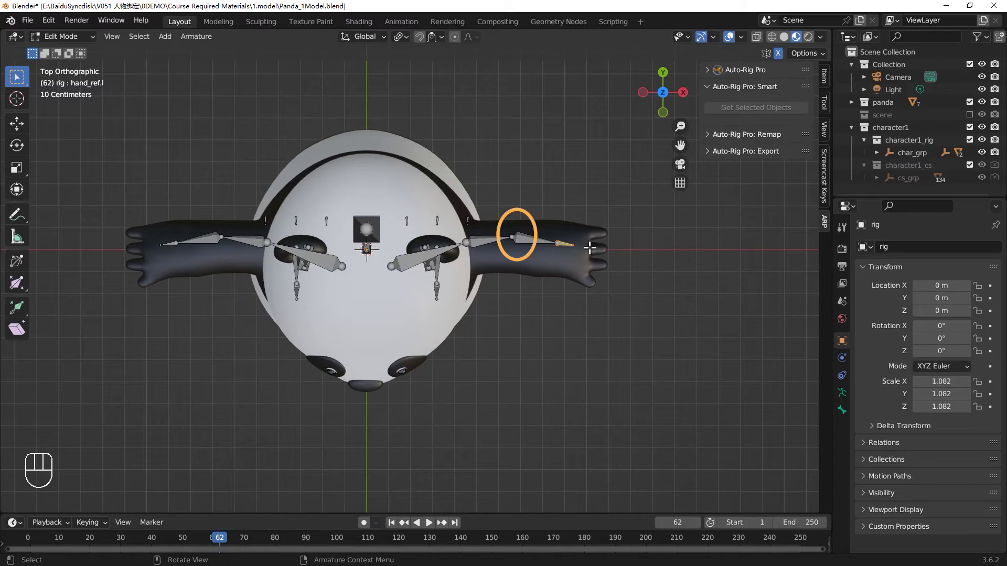
key(KP_1)
key(KP_3)
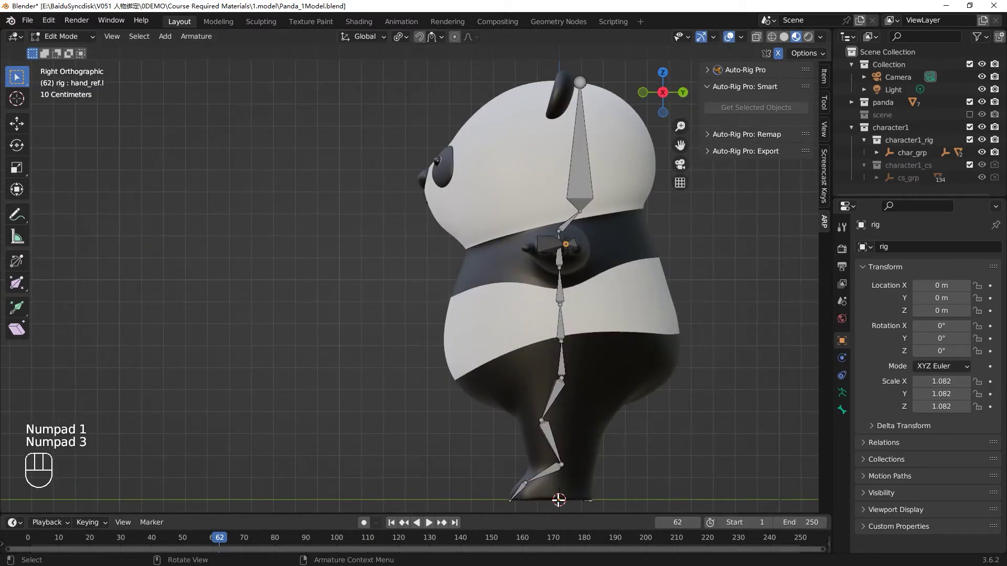
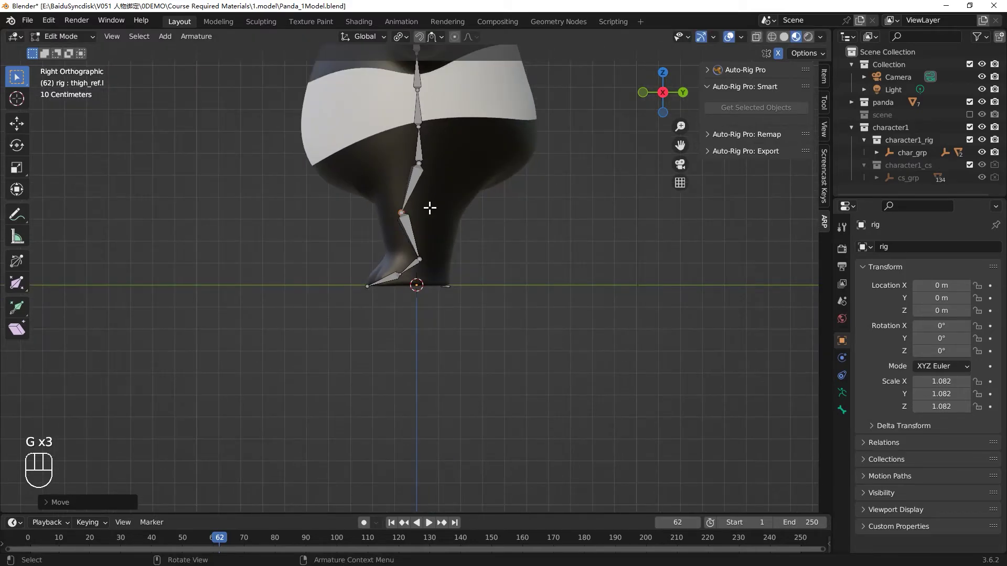
key(KP_1)
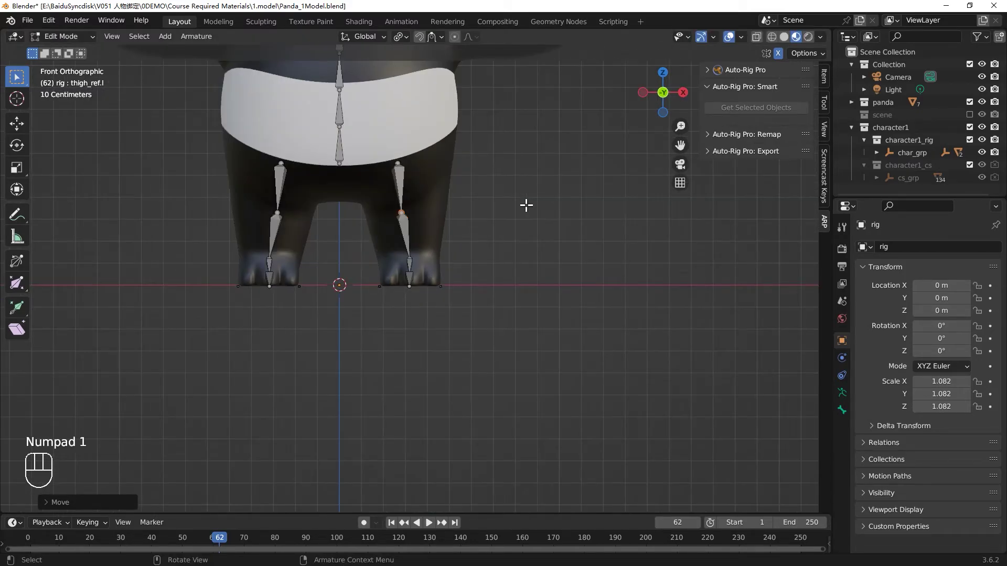
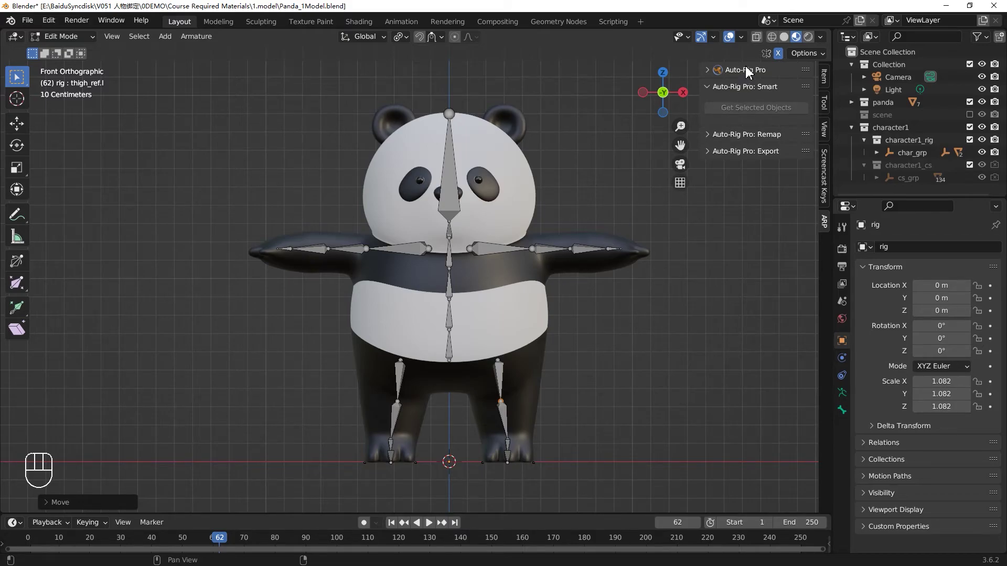
Run Match to Rig to build the final control rig with its controllers
double_click(749, 72)
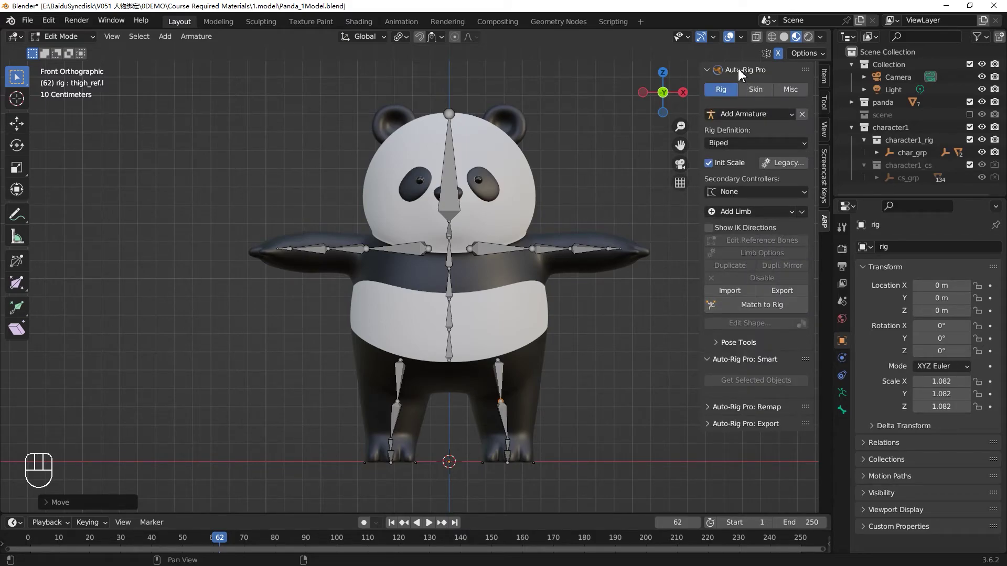
click(750, 312)
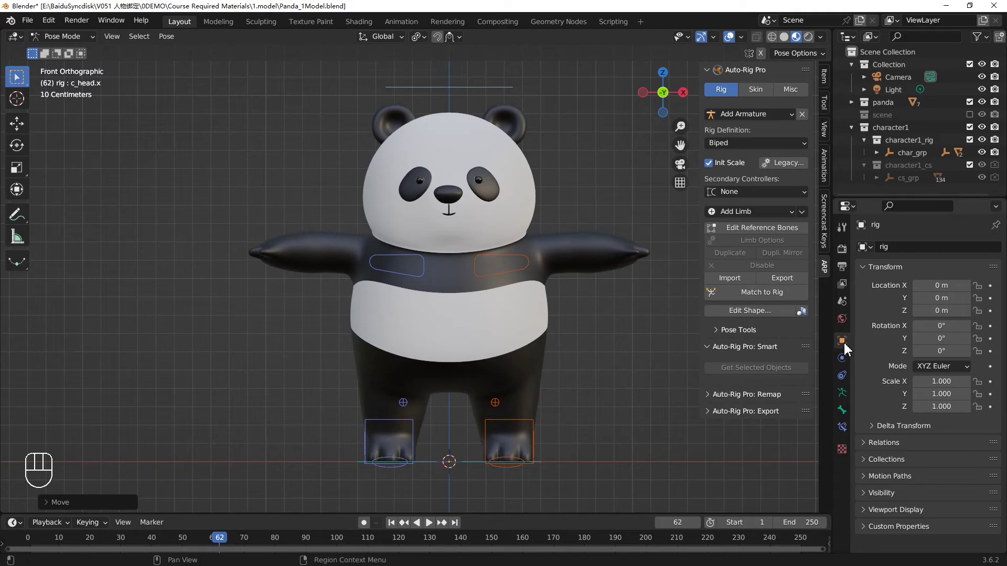
Enable In Front under the rig's Viewport Display so controllers show through the mesh
click(849, 347)
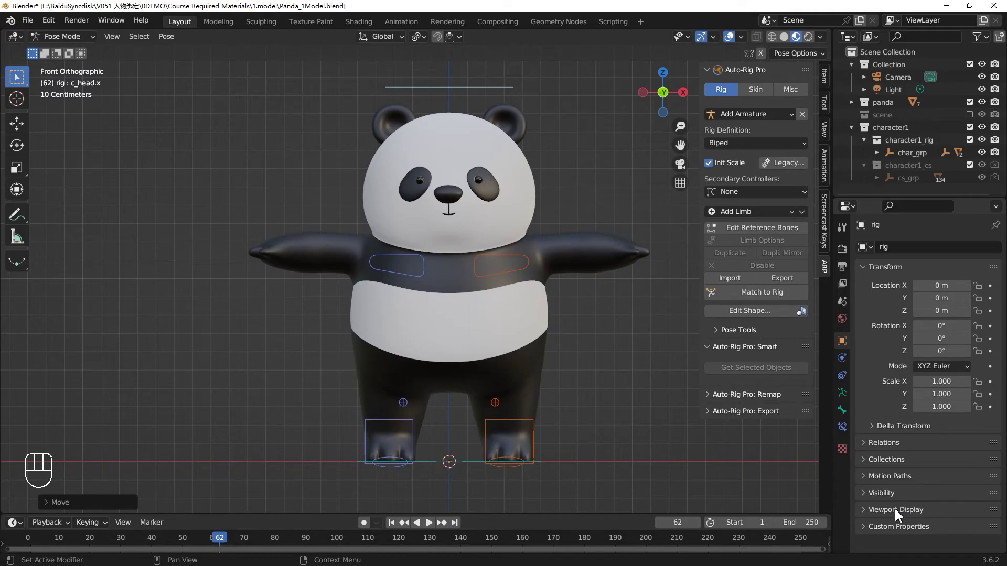
drag(899, 514, 922, 505)
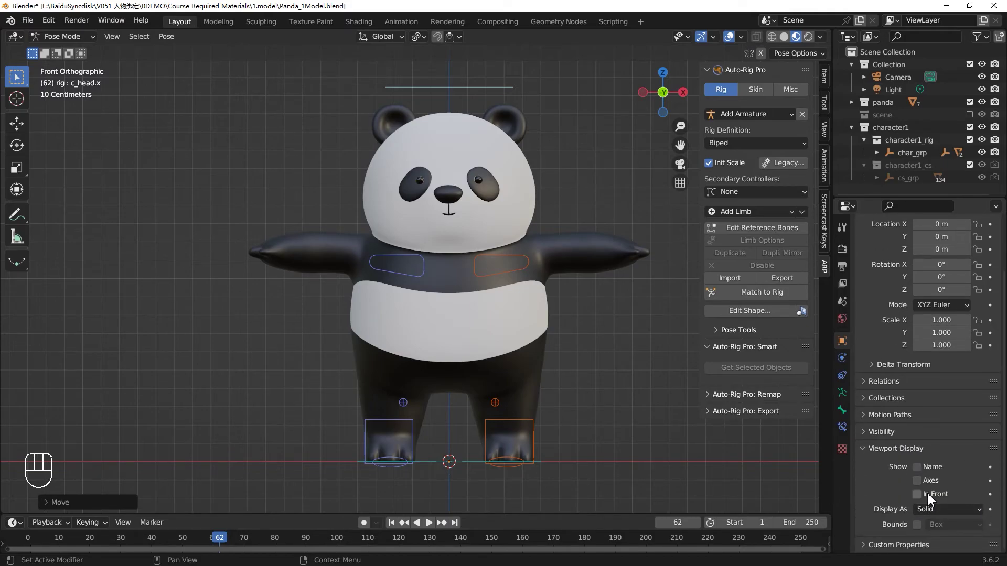
click(930, 498)
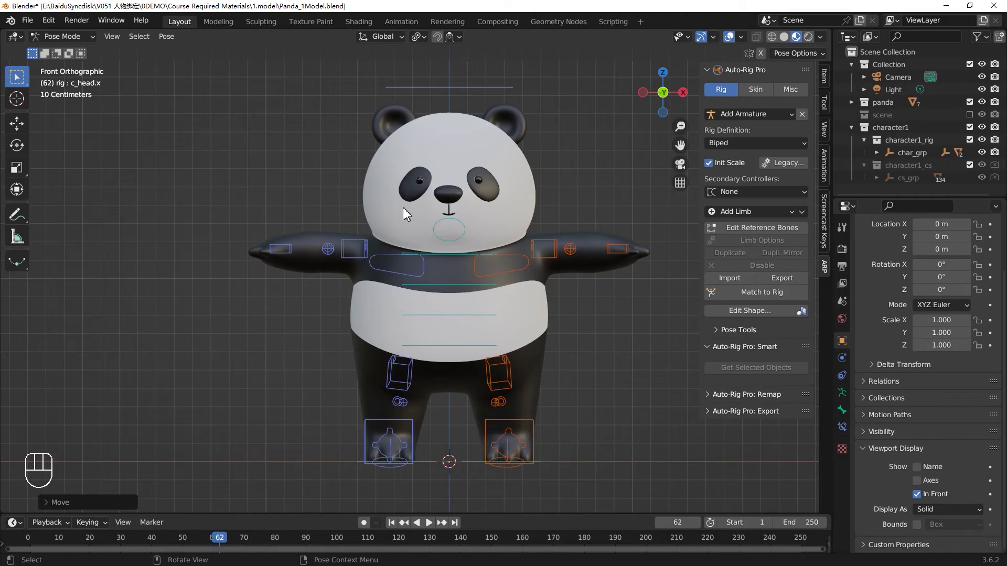
Bind the panda body mesh to the rig from the Auto-Rig Pro Skin tab
key(Tab)
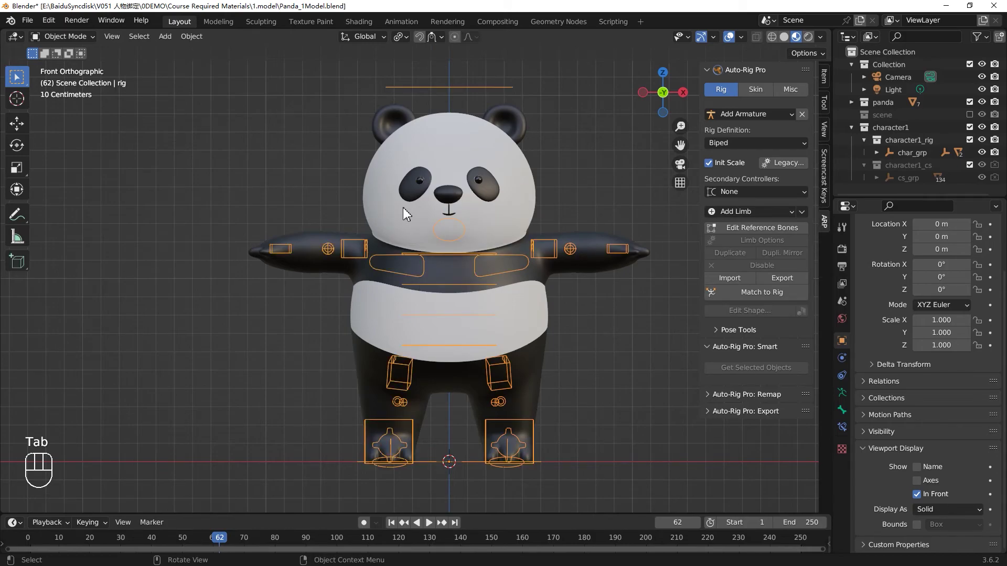
click(635, 308)
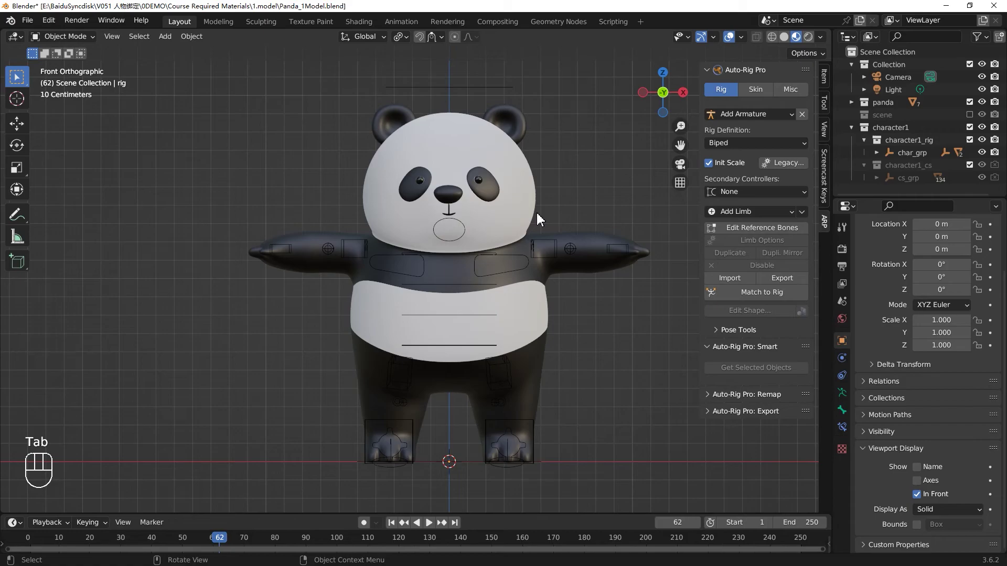
click(525, 207)
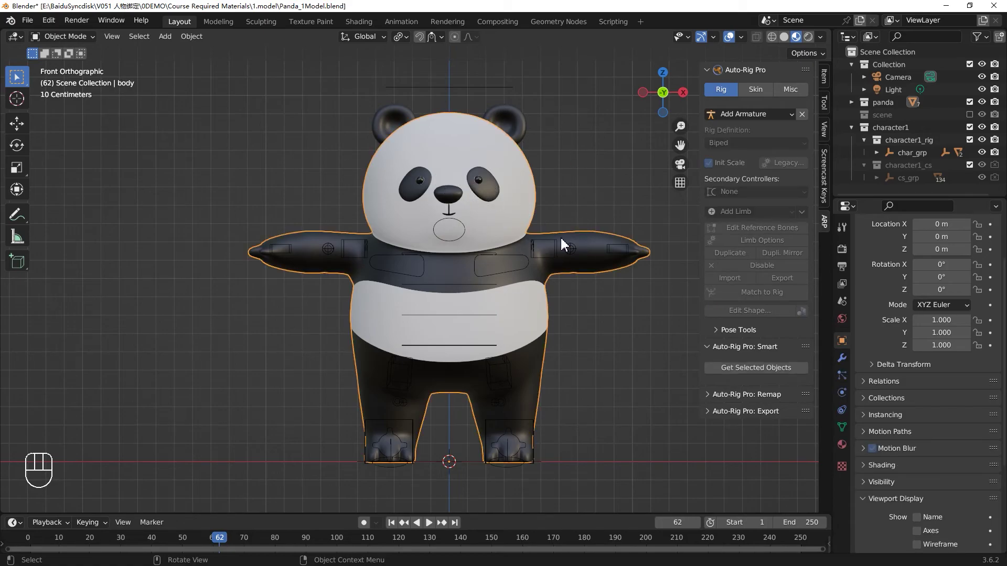
click(495, 88)
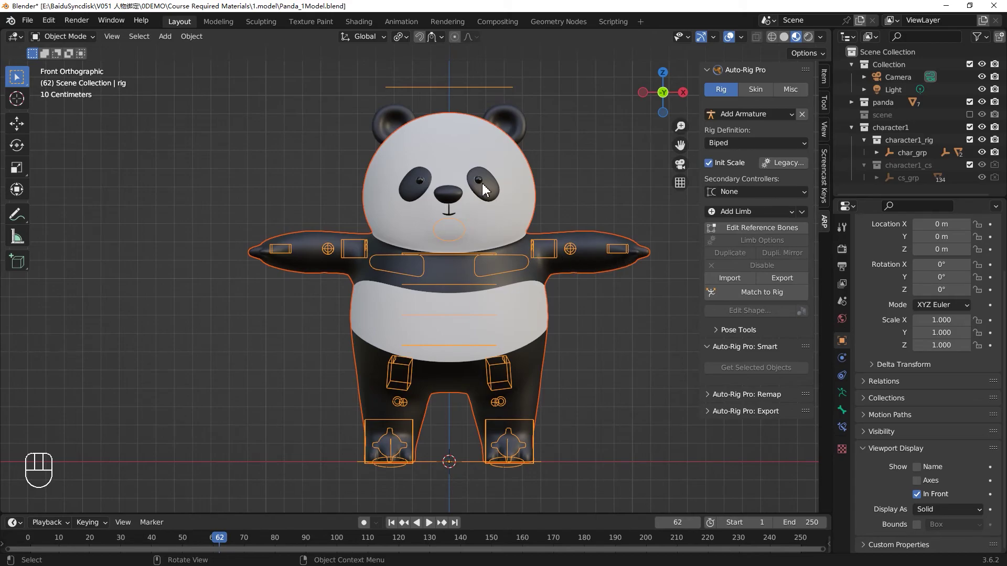
click(770, 96)
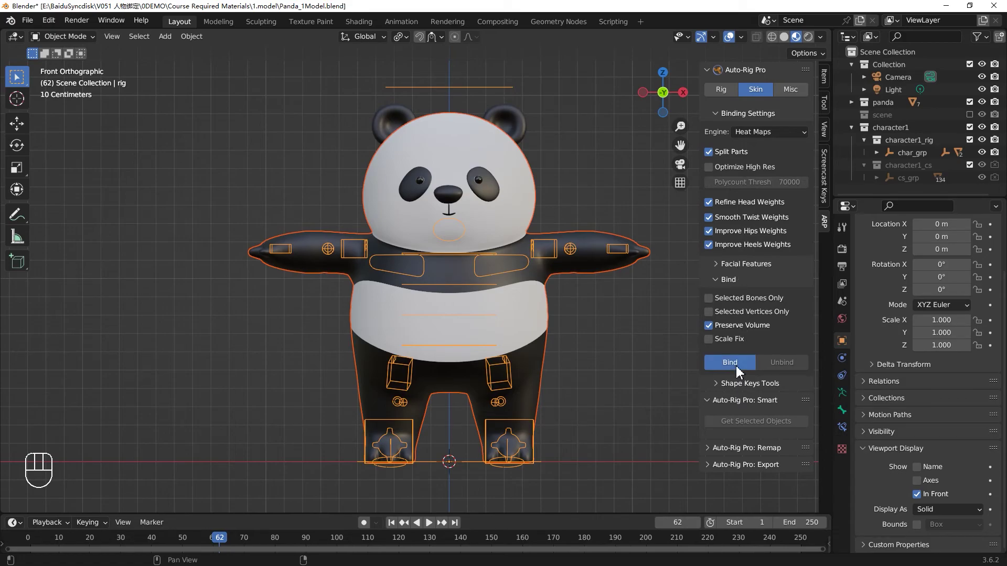
click(741, 372)
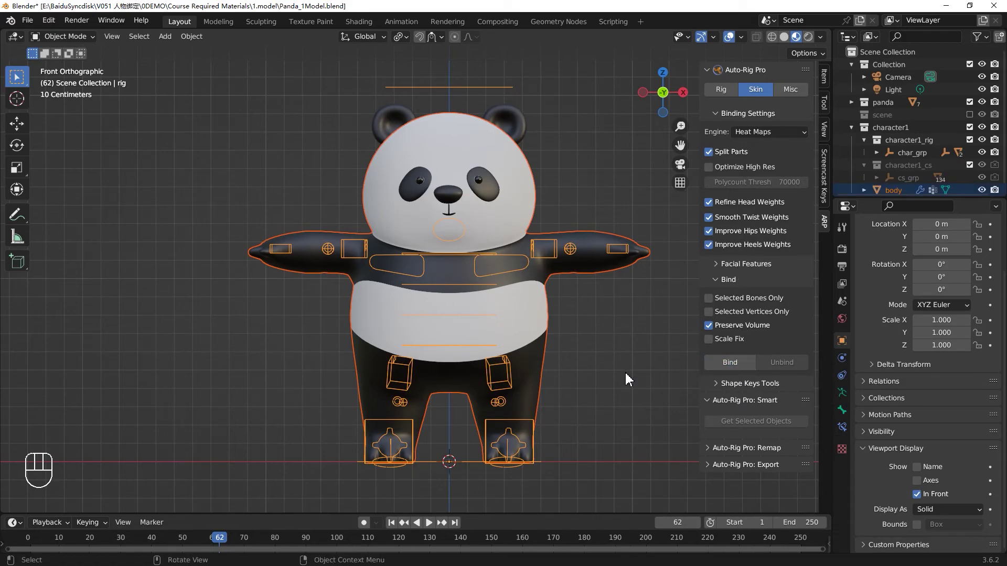
In pose mode, pick the left hand and neck controllers to check the bind
drag(624, 355, 613, 316)
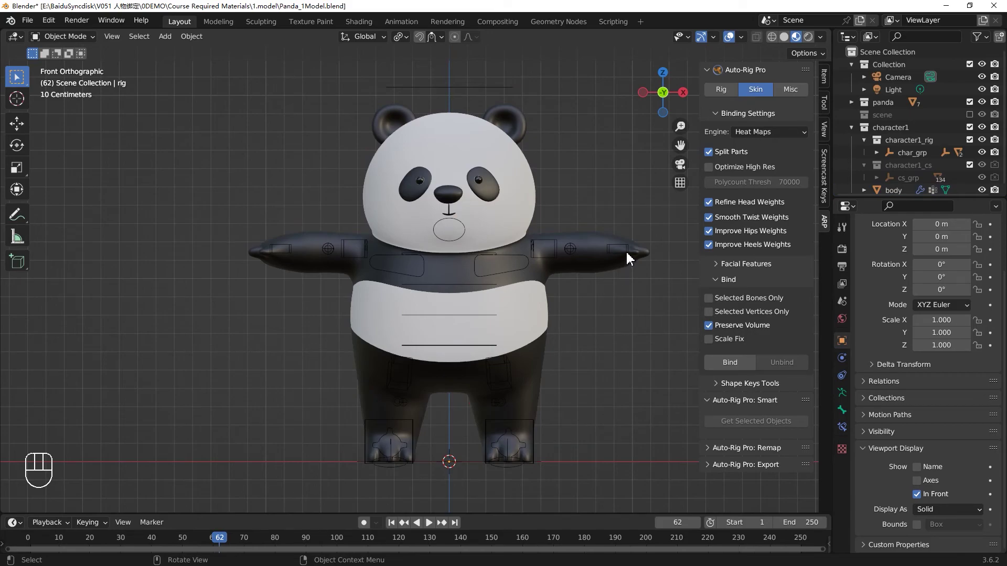
key(Tab)
click(624, 259)
key(g)
right_click(600, 265)
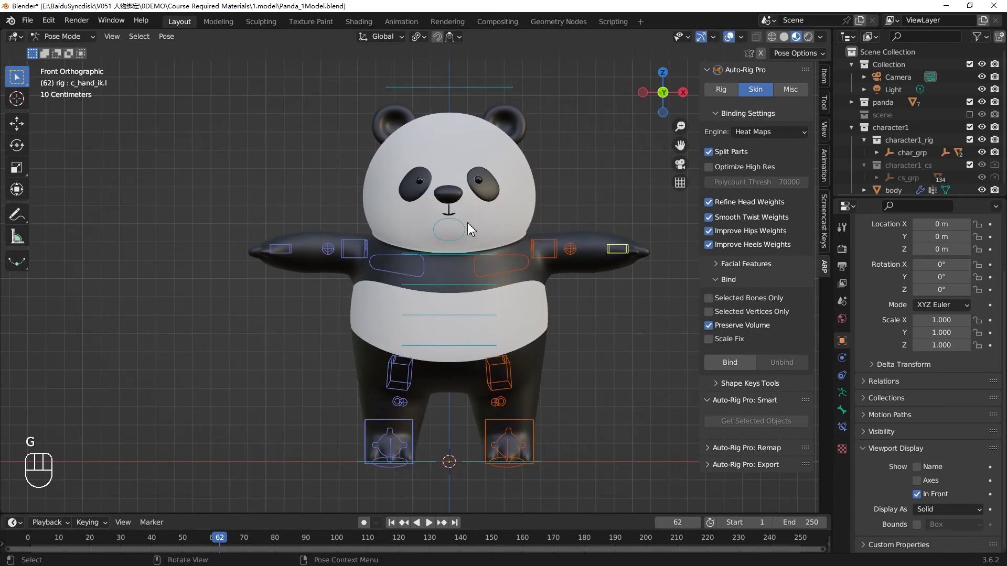
key(r)
right_click(558, 181)
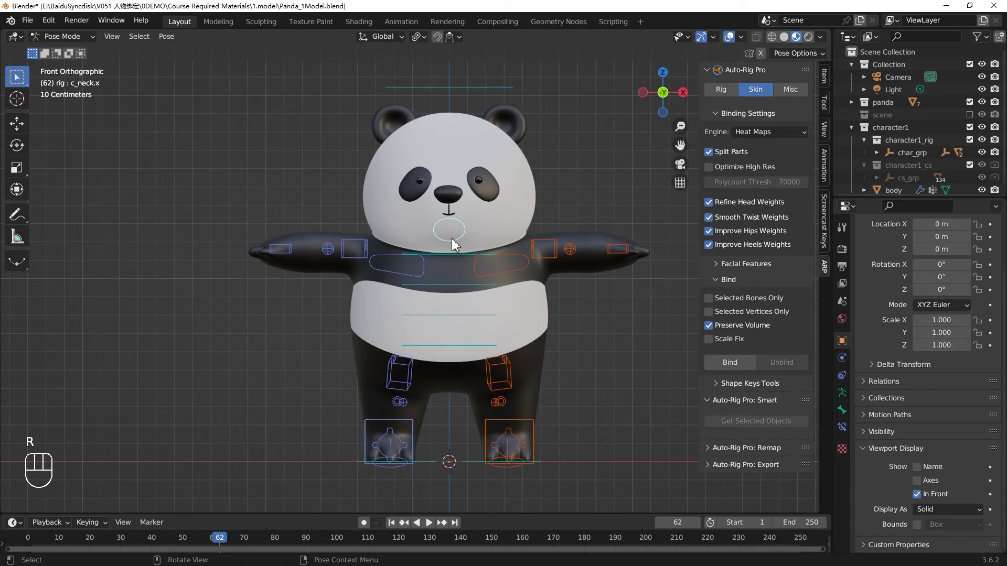
Select all panda parts with the rig, then narrow the selection to the body
key(Tab)
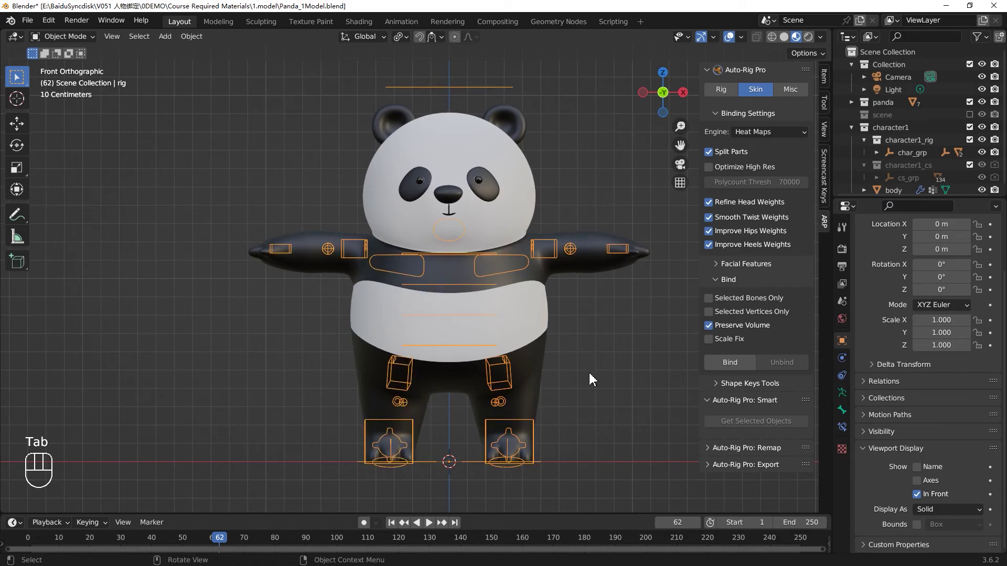
drag(594, 375, 480, 280)
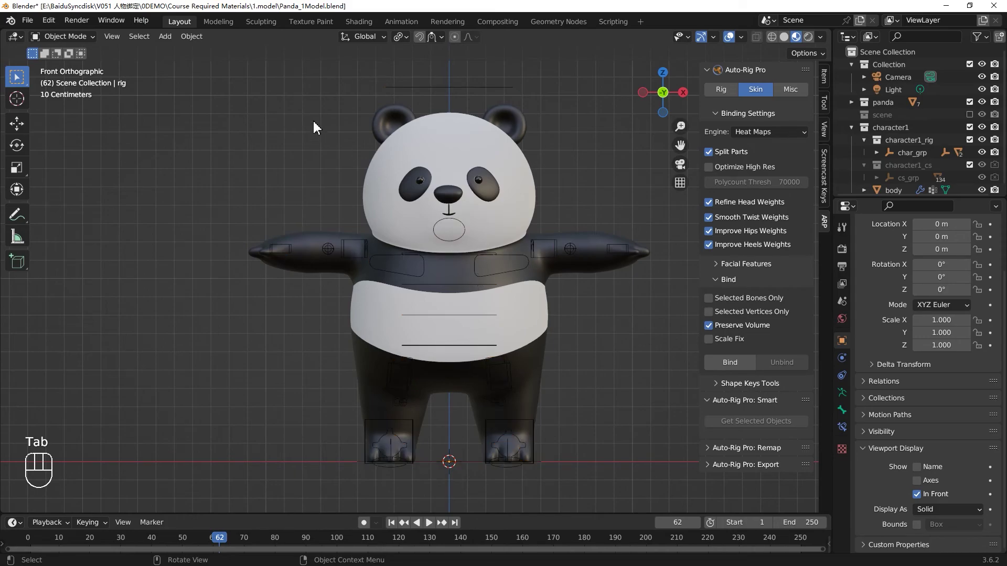
drag(635, 356, 644, 452)
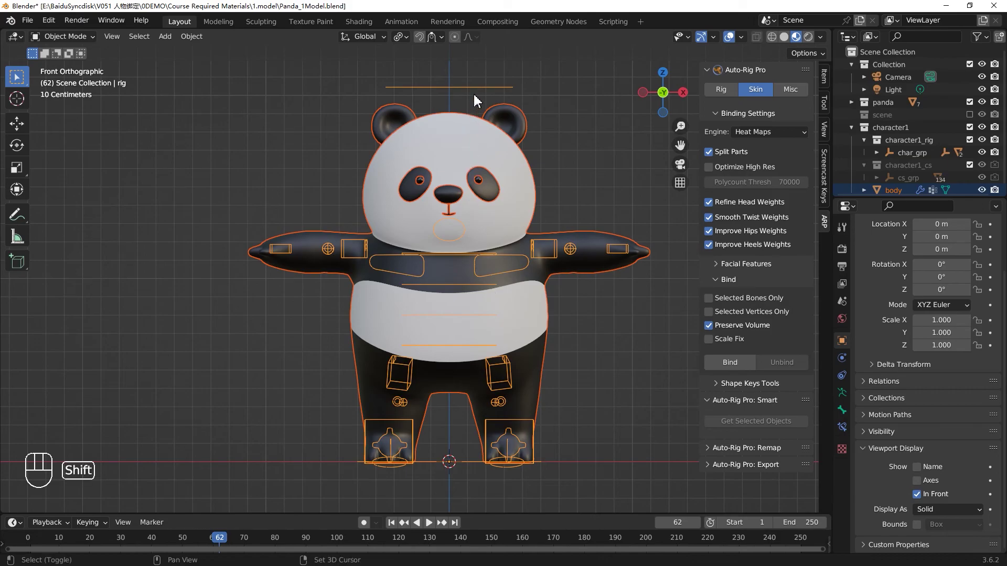
click(479, 90)
click(479, 93)
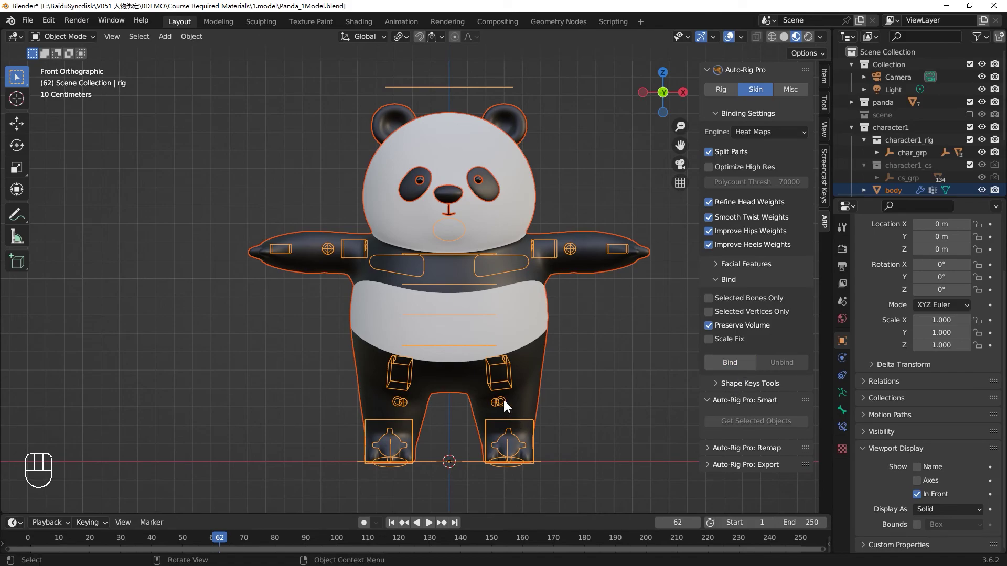
click(602, 323)
click(627, 245)
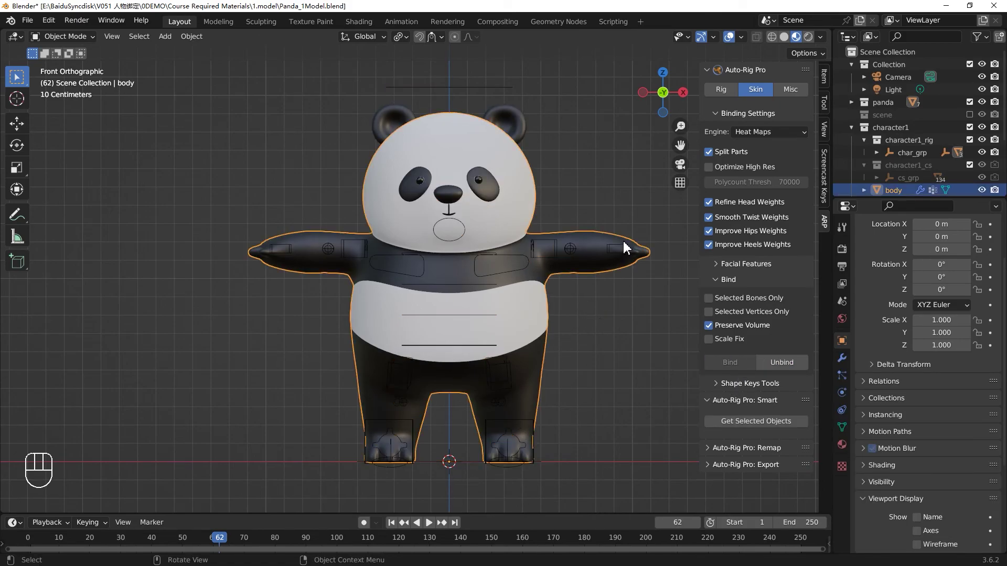
click(625, 251)
In pose mode, grab the c_foot_ik.l controller and move it while viewing from the side
key(Tab)
key(g)
click(498, 91)
key(r)
right_click(460, 118)
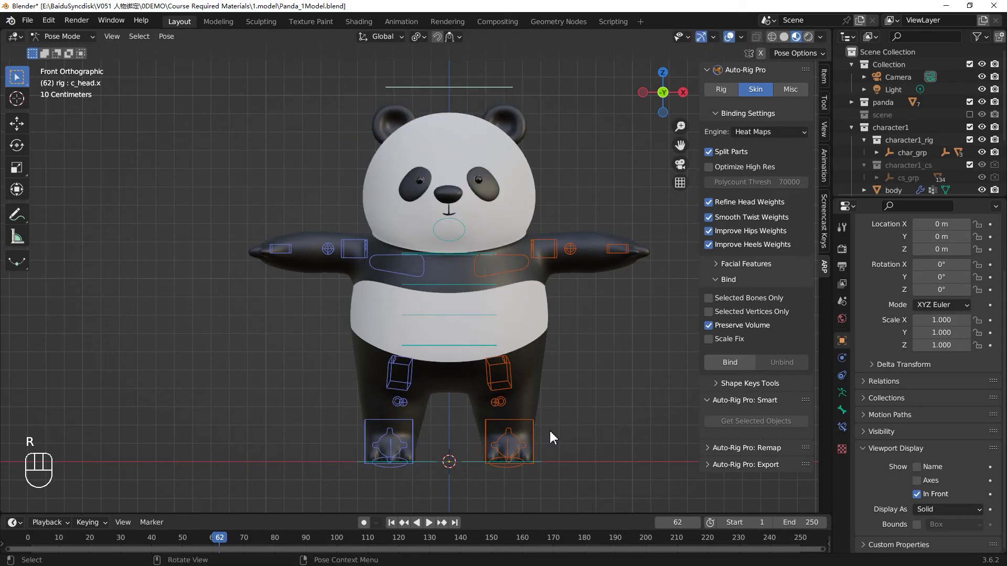
right_click(540, 442)
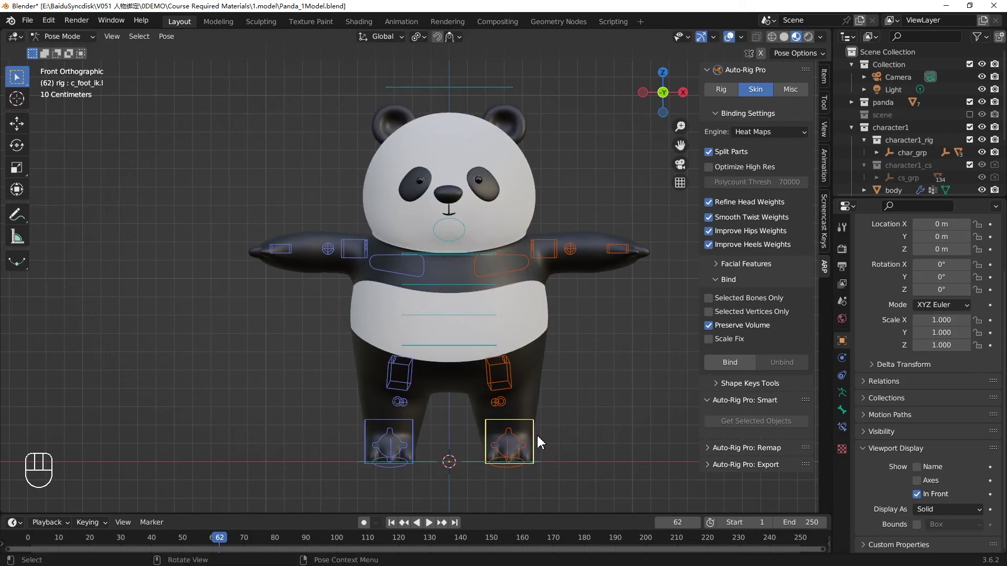
key(KP_3)
key(g)
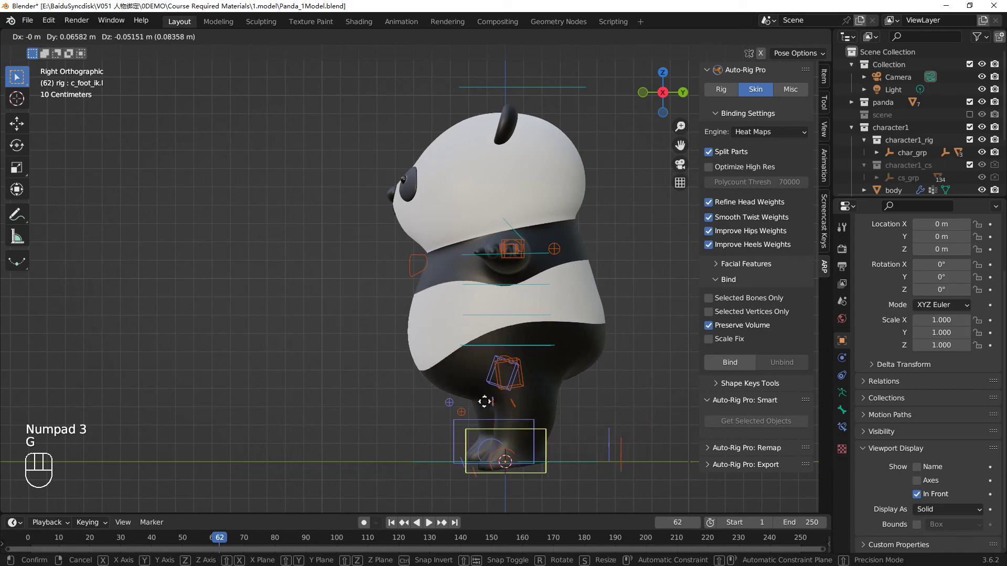
Save the rigged panda as Panda_2Rigging.blend and return to object mode
key(KP_1)
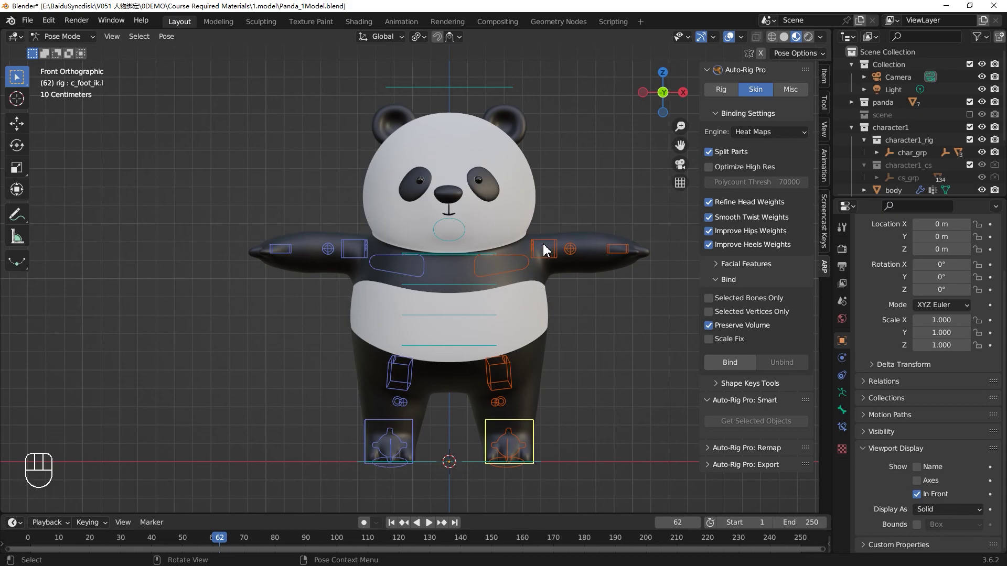
key(ctrl+shift+s)
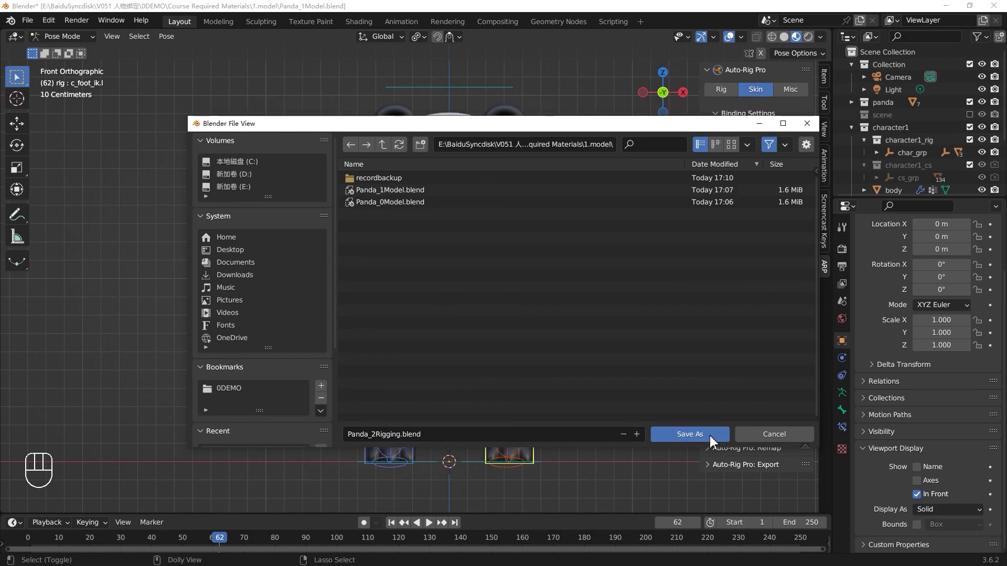
click(635, 368)
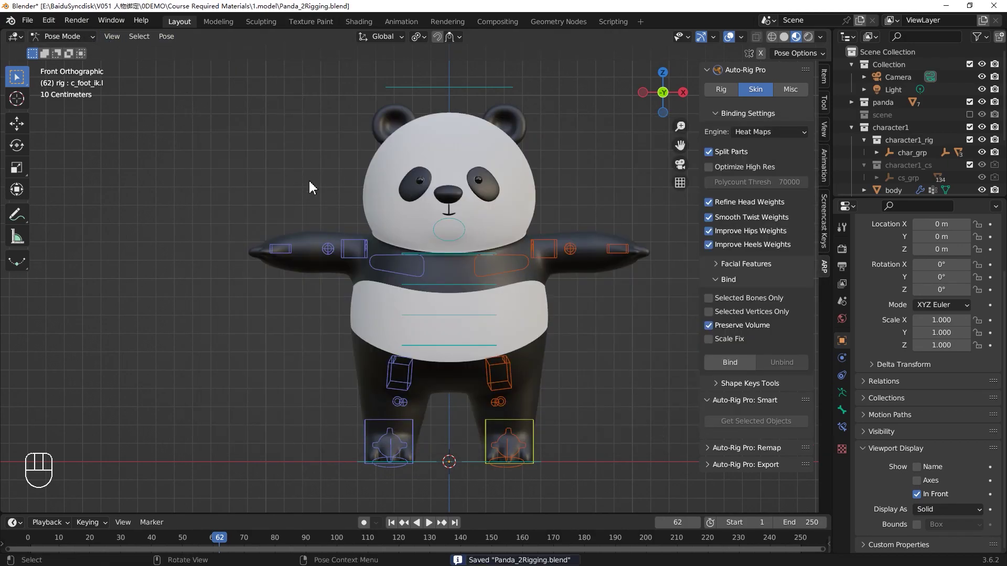
key(Tab)
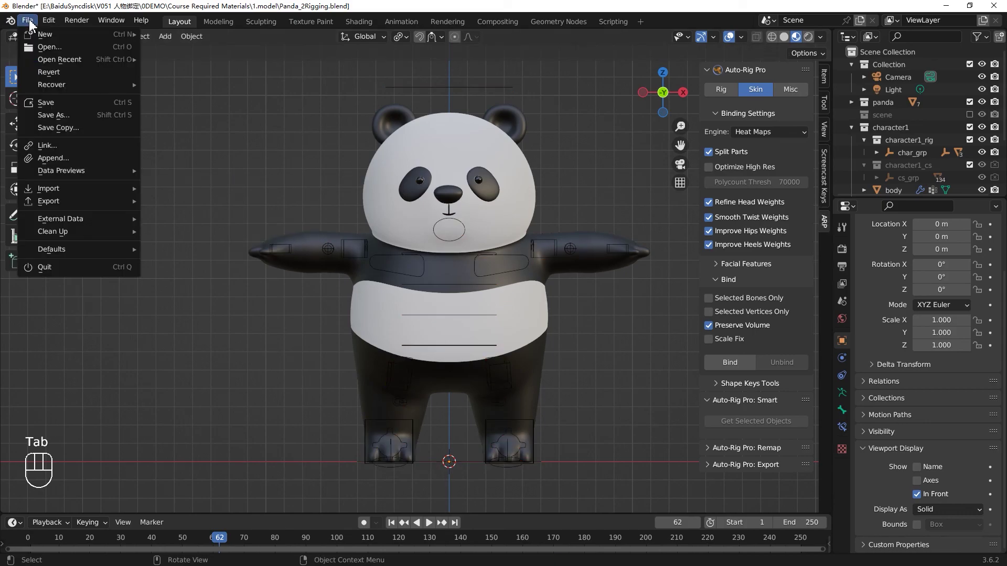